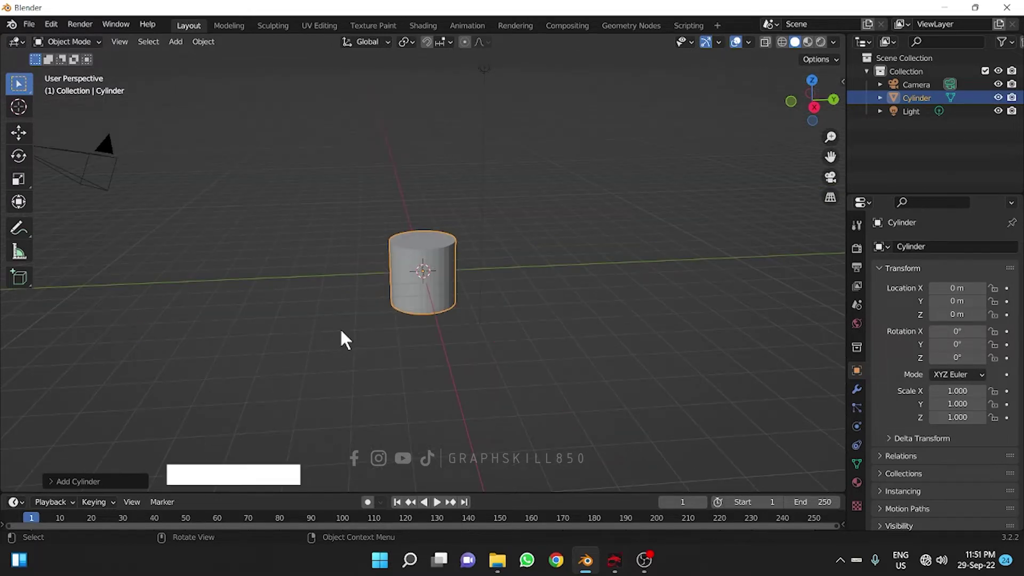
- Scale the cylinder tall along Z and move it back toward the origin
{"action": "middle_click", "coordinate": [418, 308]}
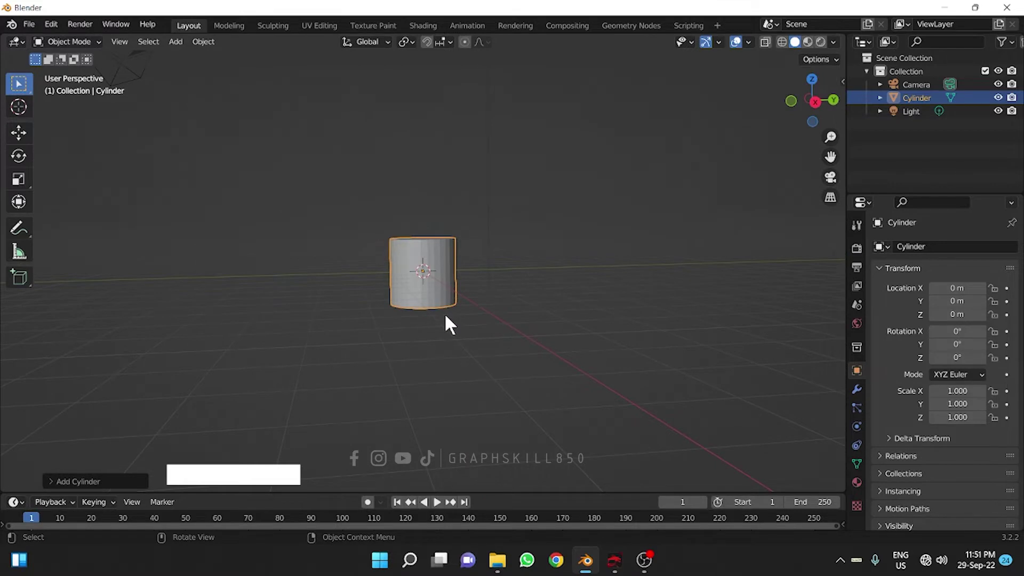
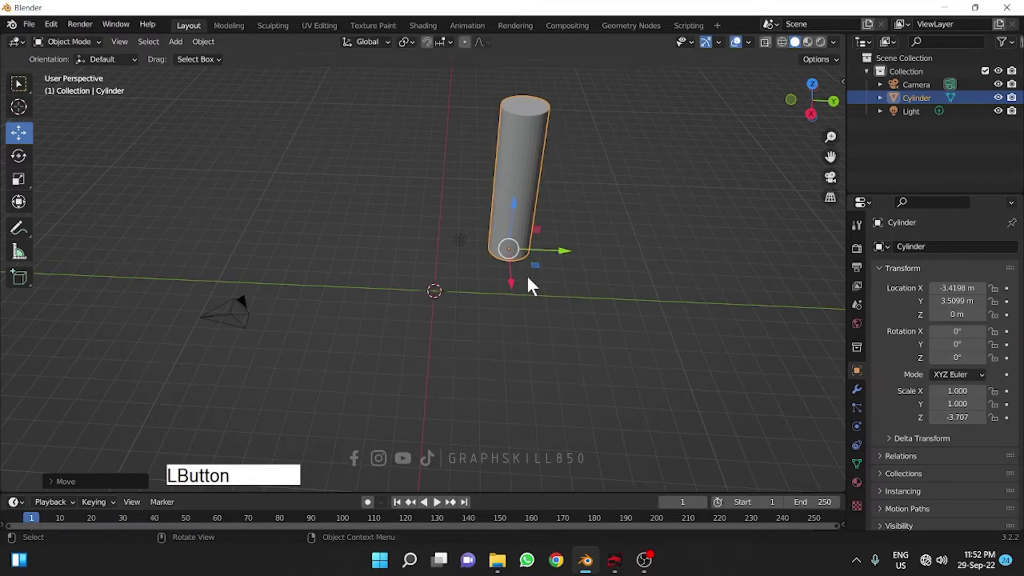
{"action": "left_click", "coordinate": [510, 224]}
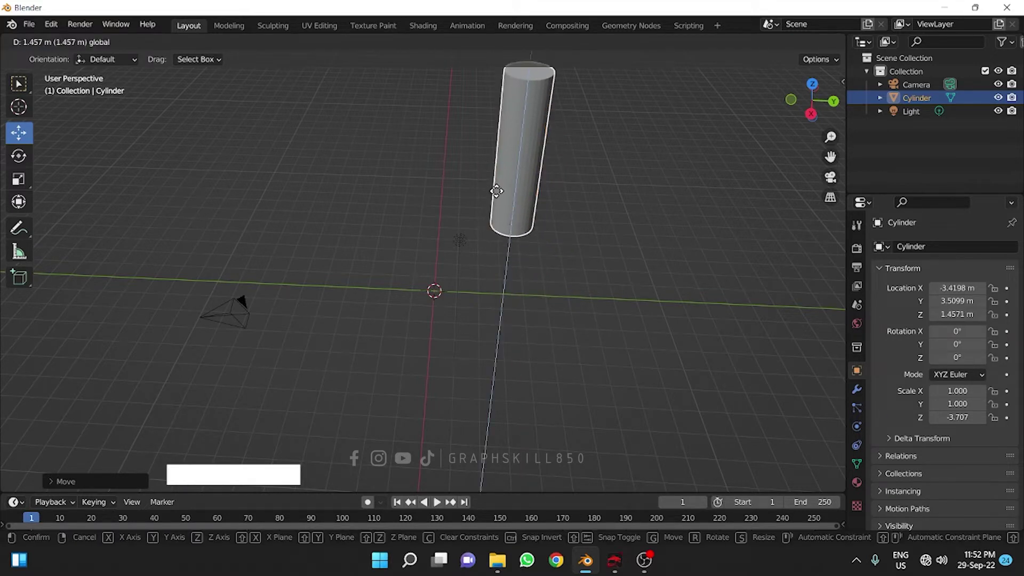
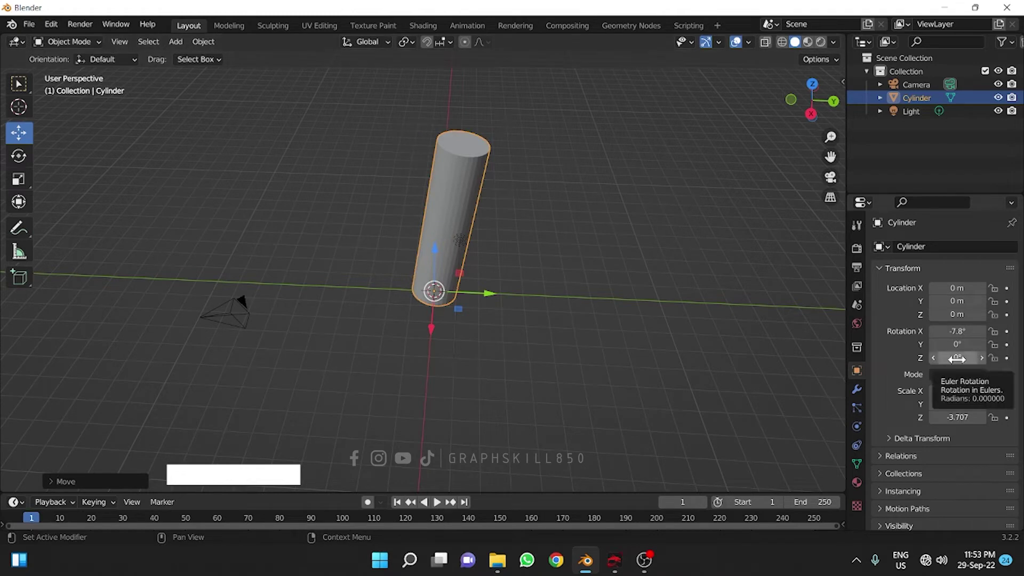
- Undo the tilt so the cylinder stands upright with zero rotation
{"action": "key", "text": "ctrl+z"}
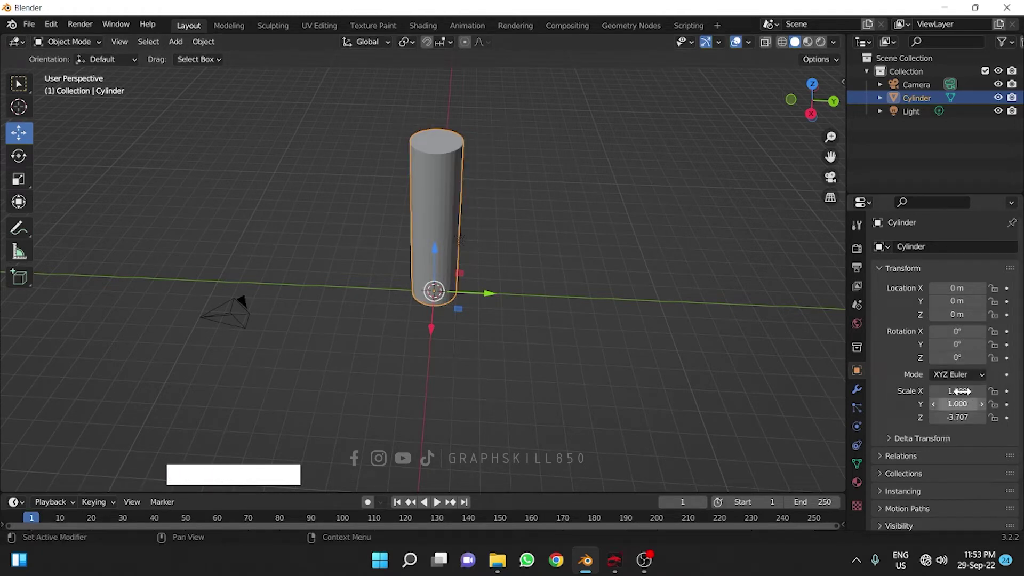
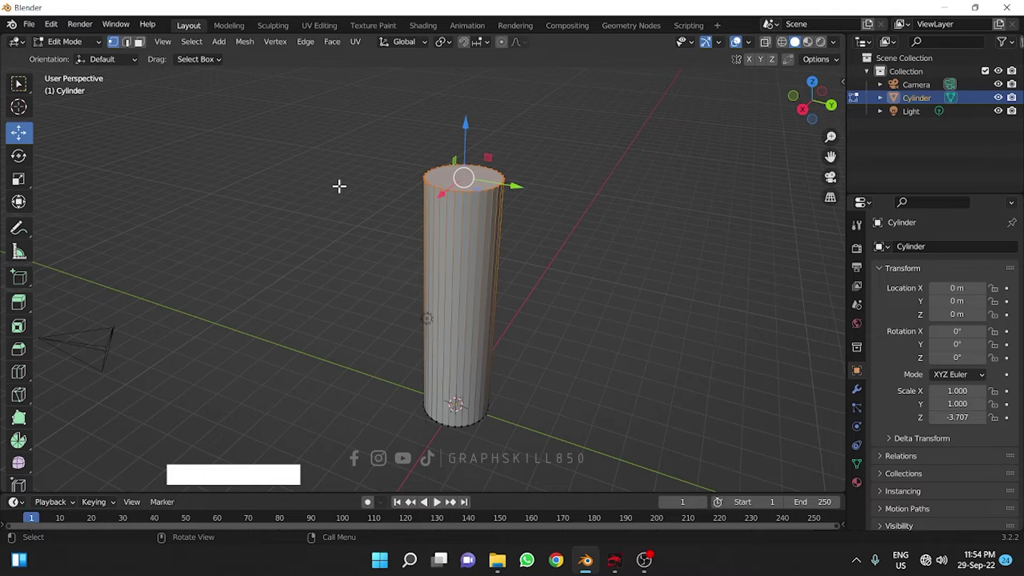
- Switch the cylinder back to Object Mode from the interaction mode list
{"action": "left_click", "coordinate": [95, 50]}
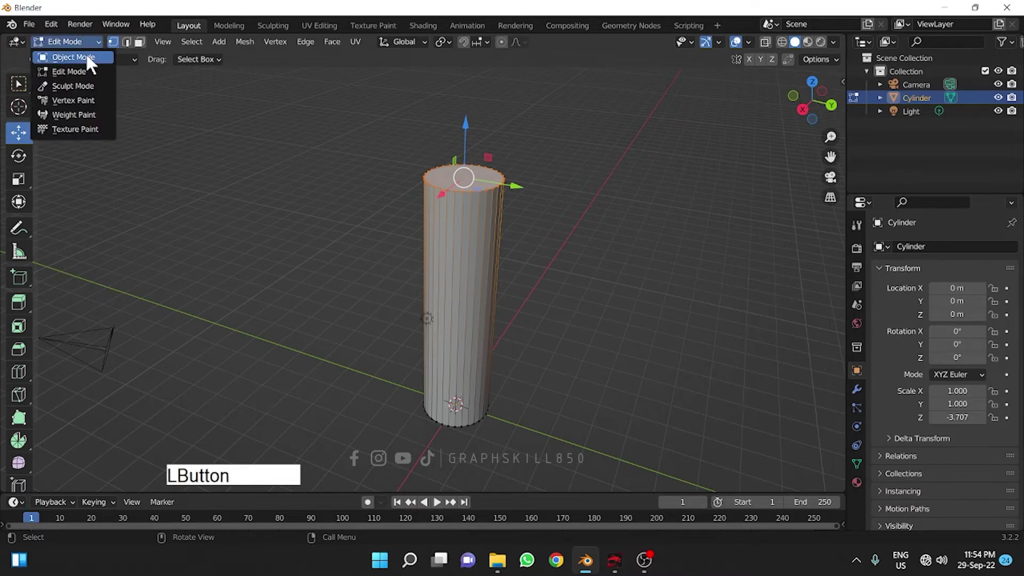
{"action": "left_click", "coordinate": [441, 249]}
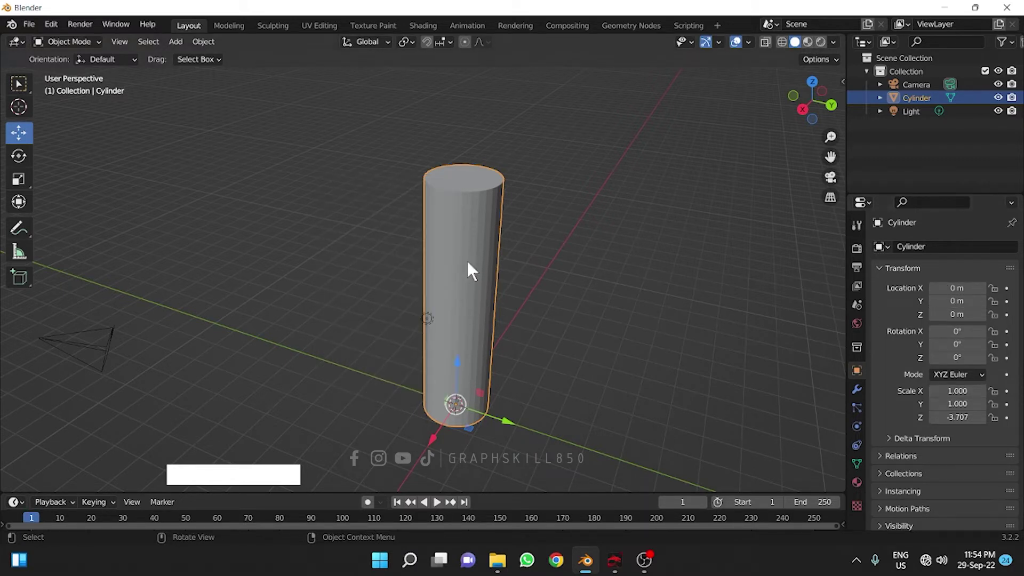
- Apply All Transforms so the column's scale reads 1.000 on every axis
{"action": "key", "text": "ctrl+a"}
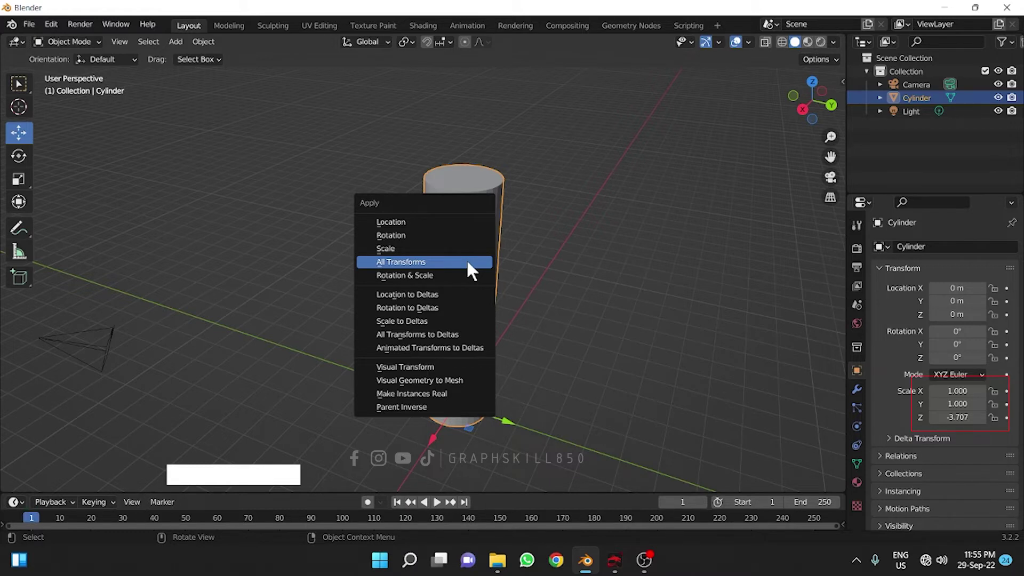
{"action": "left_click", "coordinate": [471, 266]}
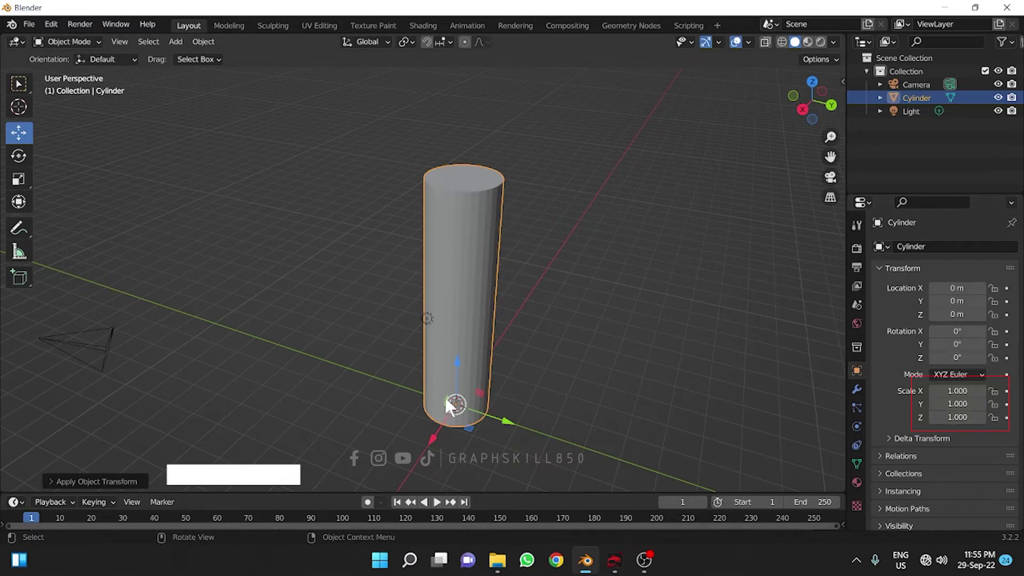
{"action": "middle_click", "coordinate": [474, 403]}
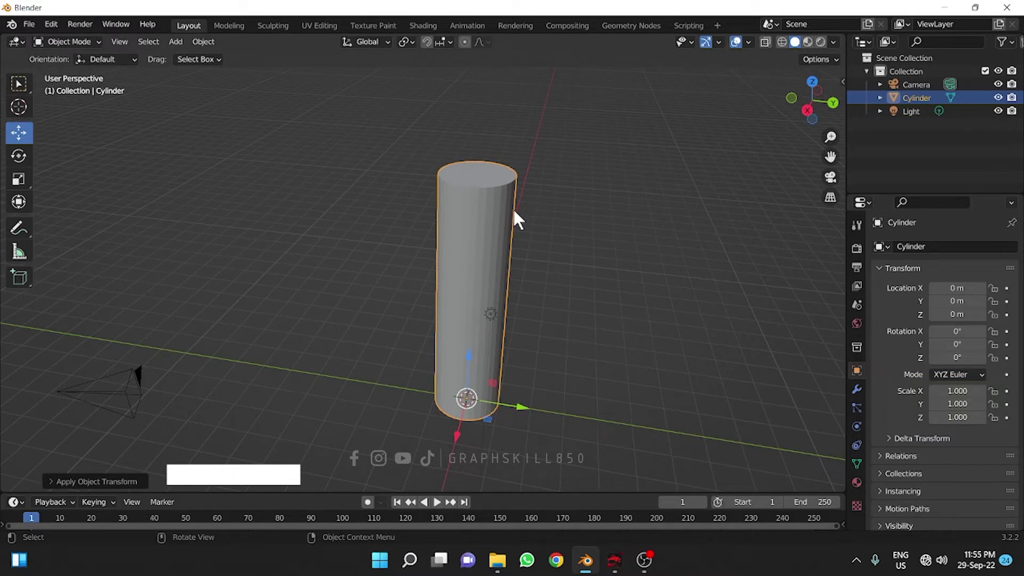
- Enter Edit Mode and bevel the top face into a rounded, tapered cap
{"action": "key", "text": "Tab"}
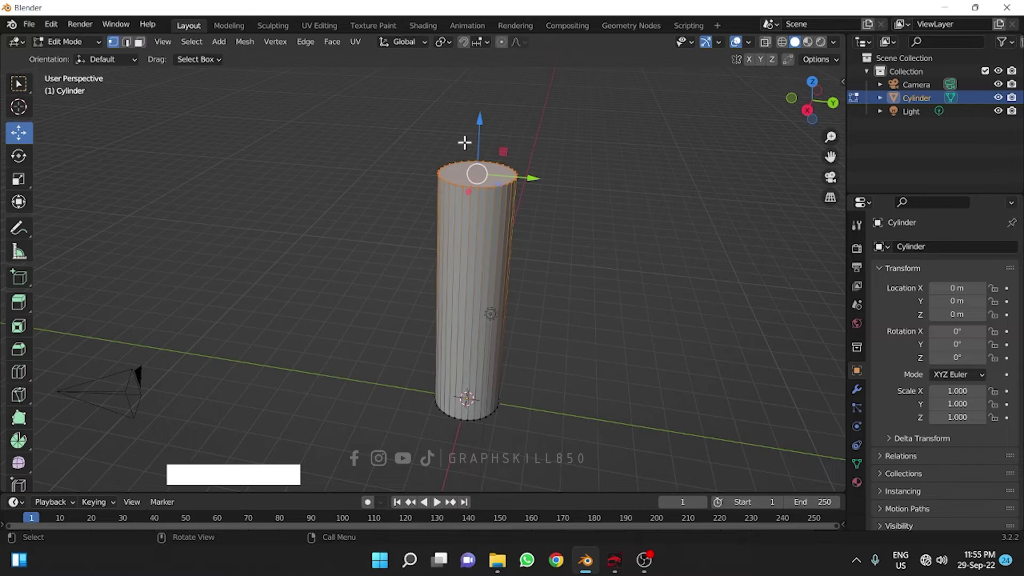
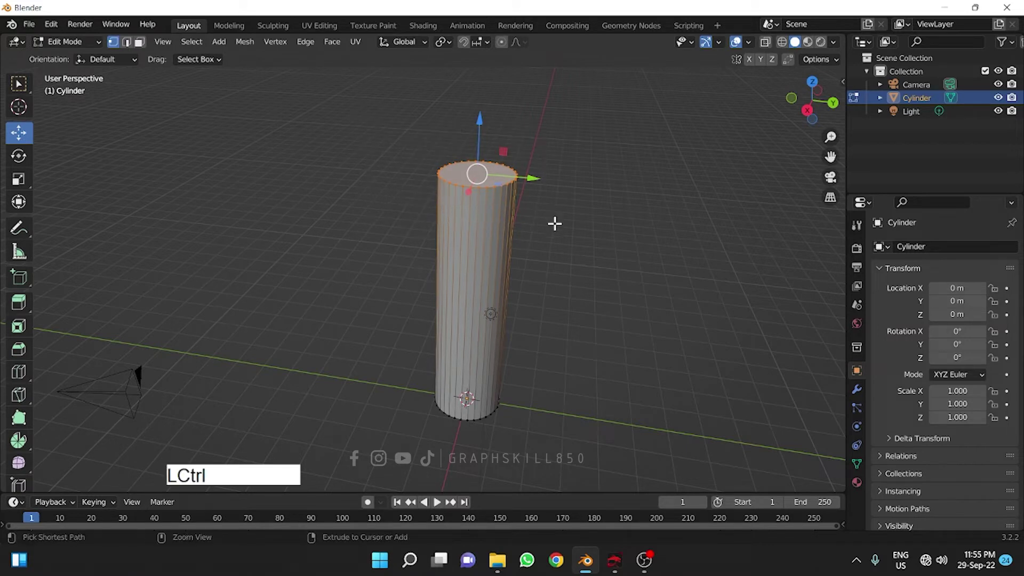
{"action": "key", "text": "ctrl+b"}
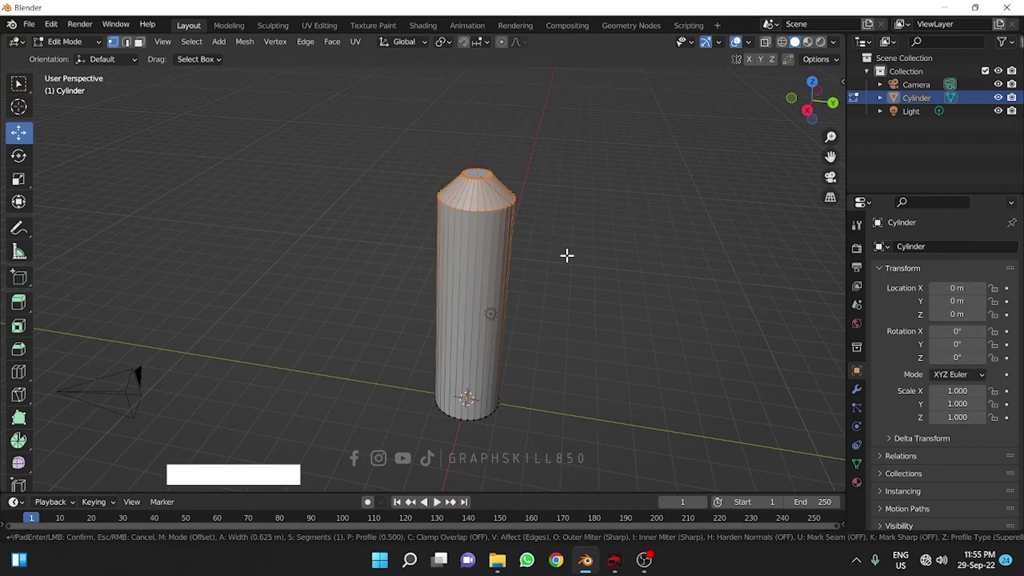
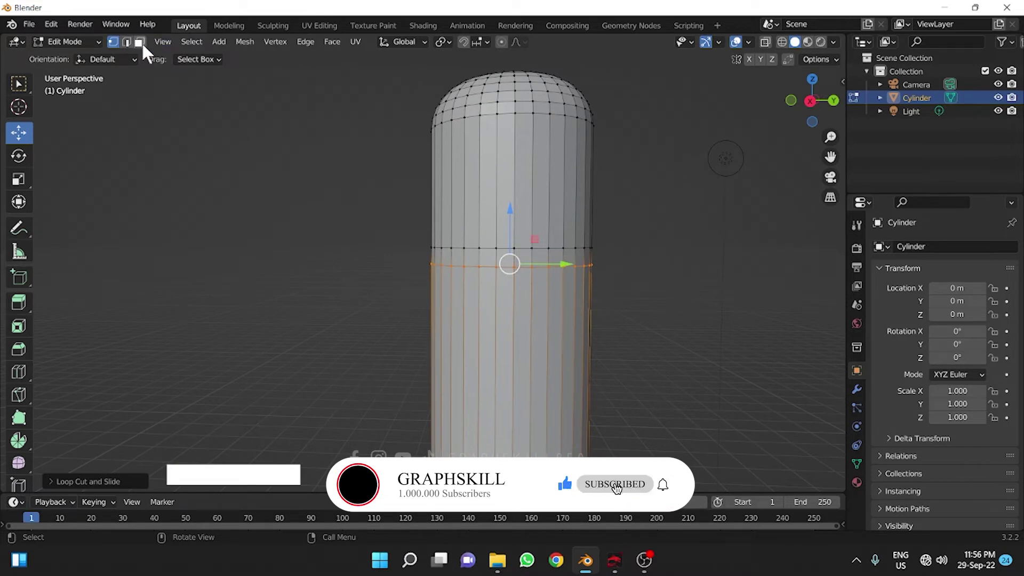
- Switch to Face Select and pick the thin face band below the dome
{"action": "left_click", "coordinate": [150, 49]}
{"action": "left_click", "coordinate": [665, 491]}
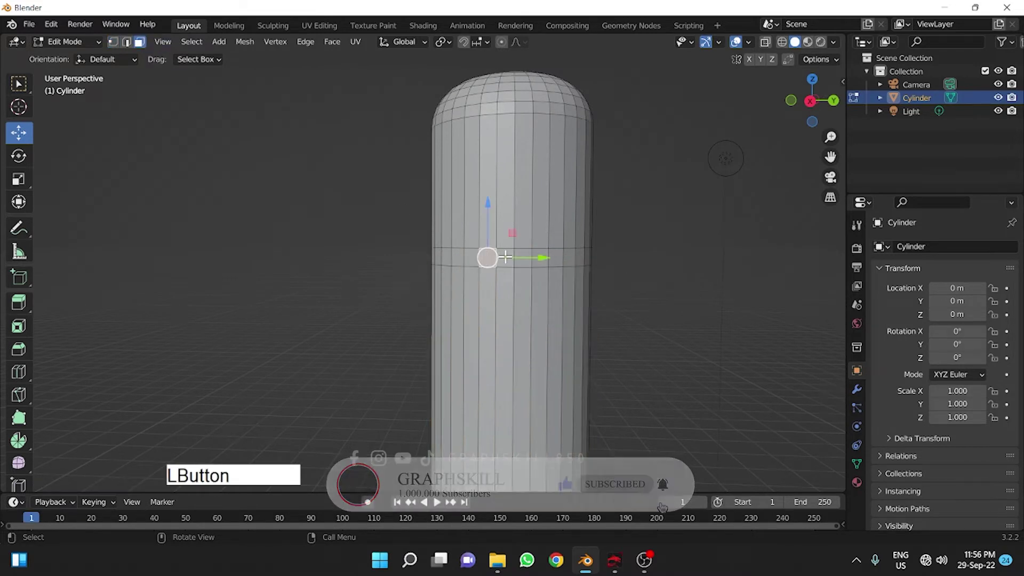
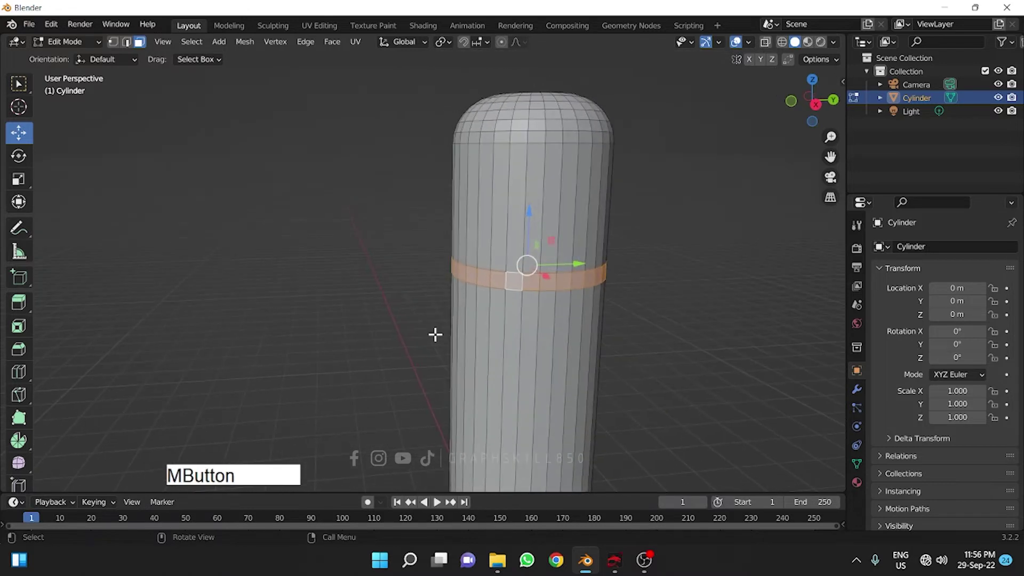
- Extrude the thin face band along its normals into a raised ridge ring
{"action": "key", "text": "alt+e"}
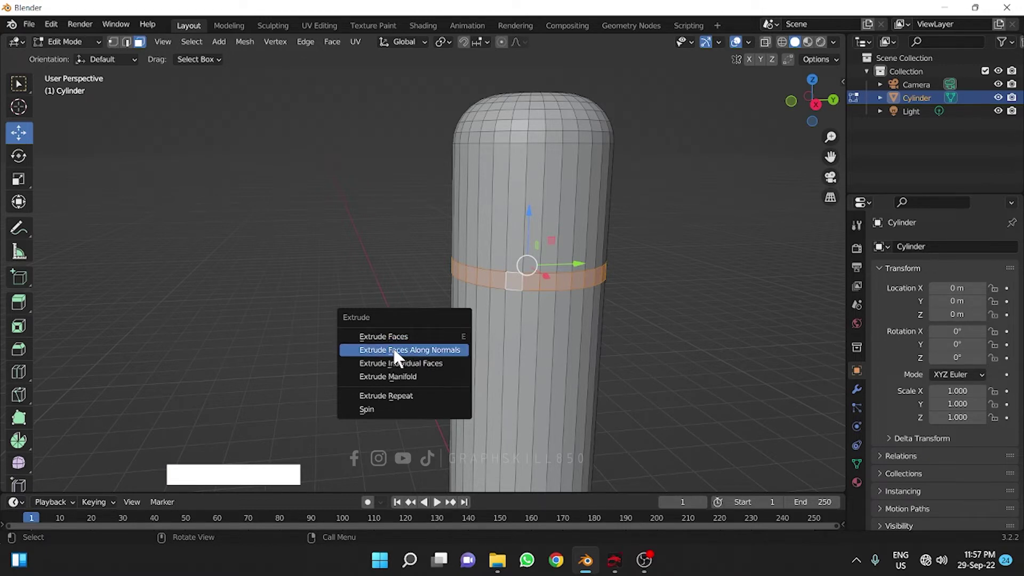
{"action": "left_click", "coordinate": [445, 354]}
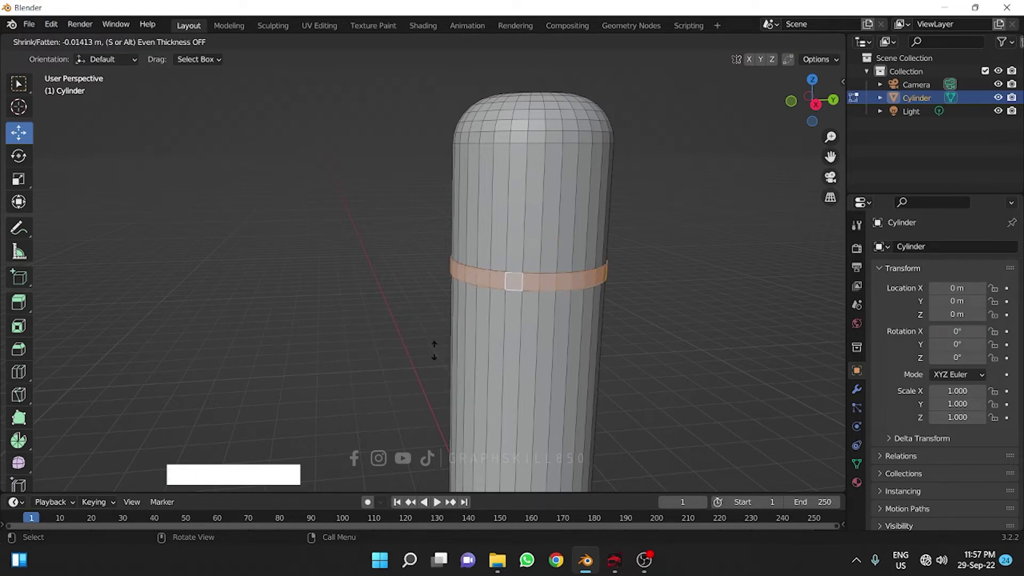
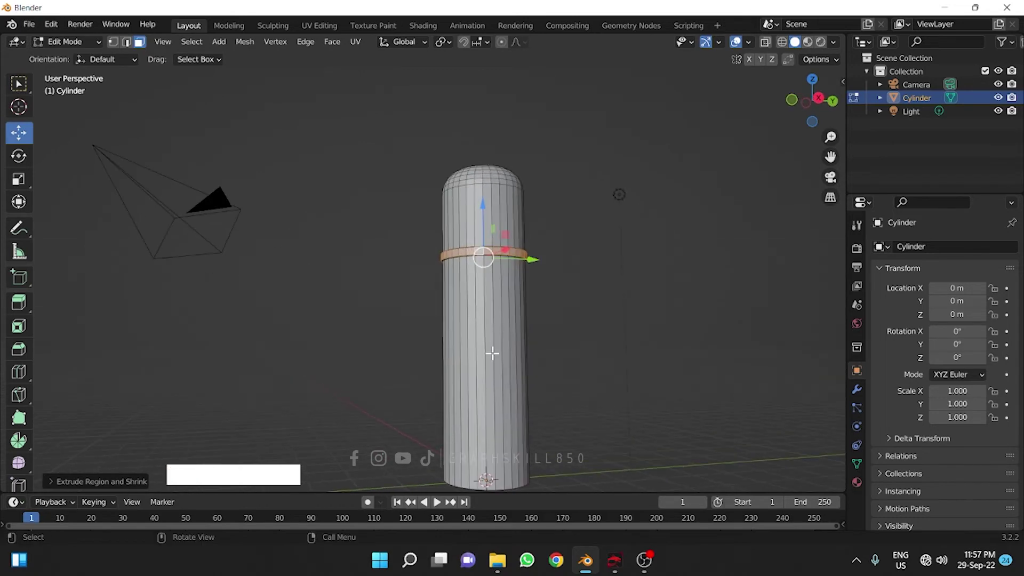
- Orbit to the underside, select the bottom face and bevel it into a rounded rim
{"action": "key", "text": "Tab"}
{"action": "middle_click", "coordinate": [461, 375]}
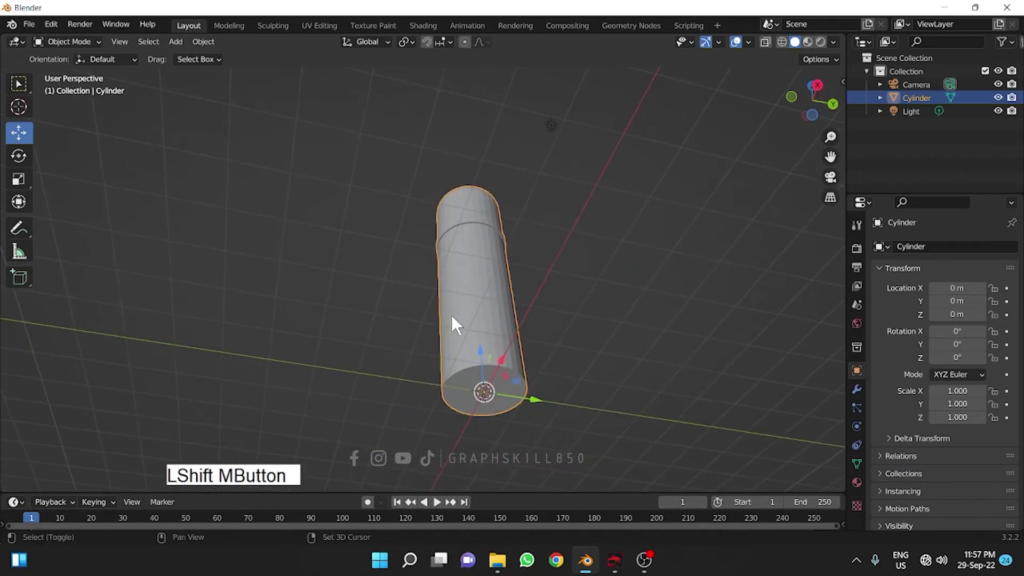
{"action": "middle_click", "coordinate": [487, 393]}
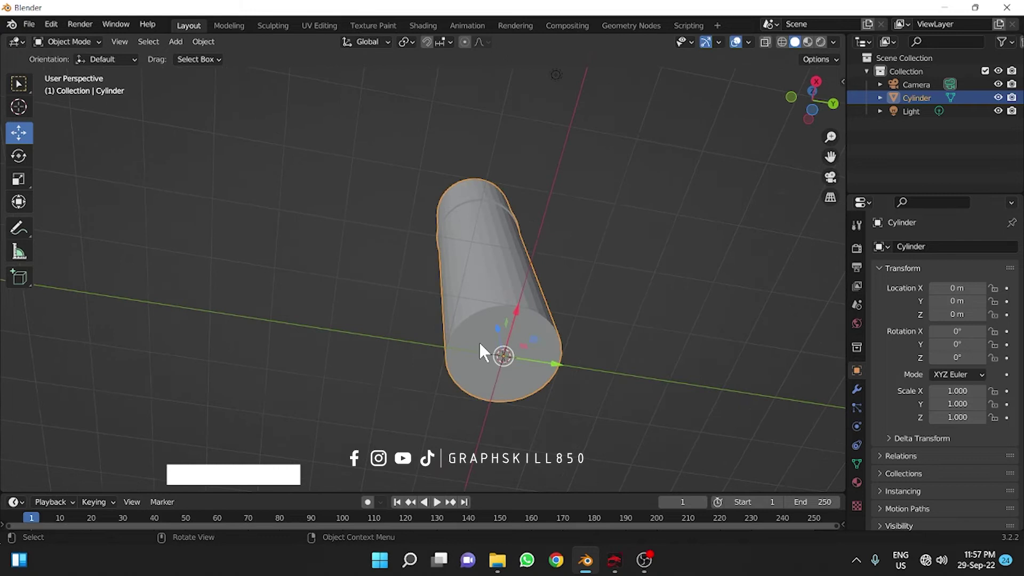
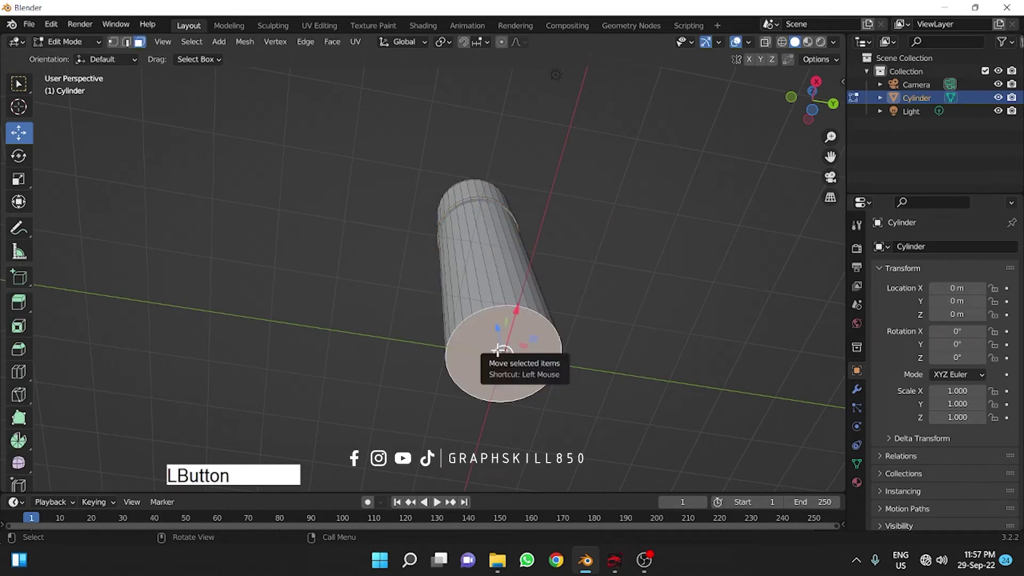
{"action": "left_click", "coordinate": [125, 46]}
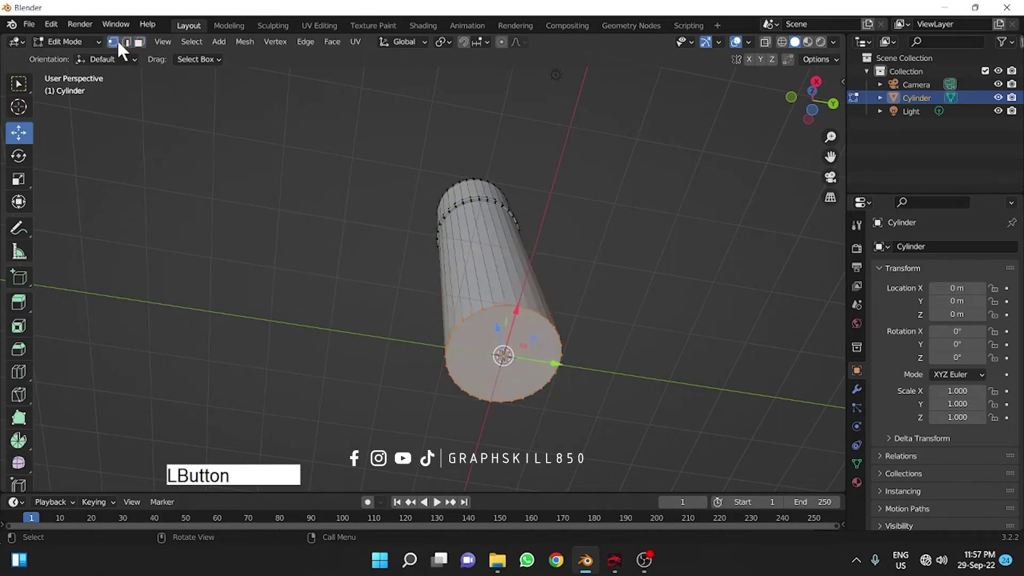
{"action": "left_click", "coordinate": [134, 49]}
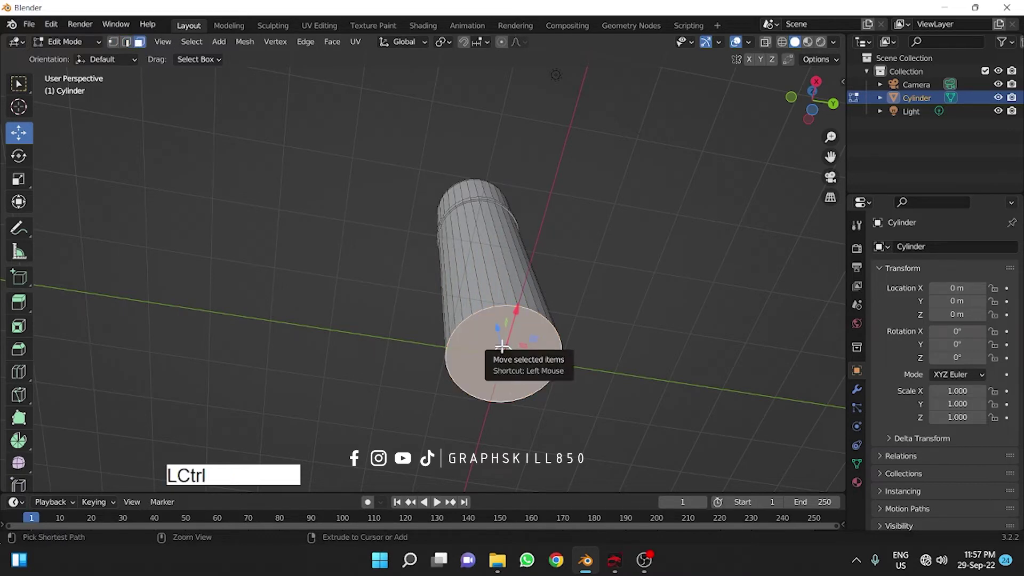
{"action": "key", "text": "ctrl+b"}
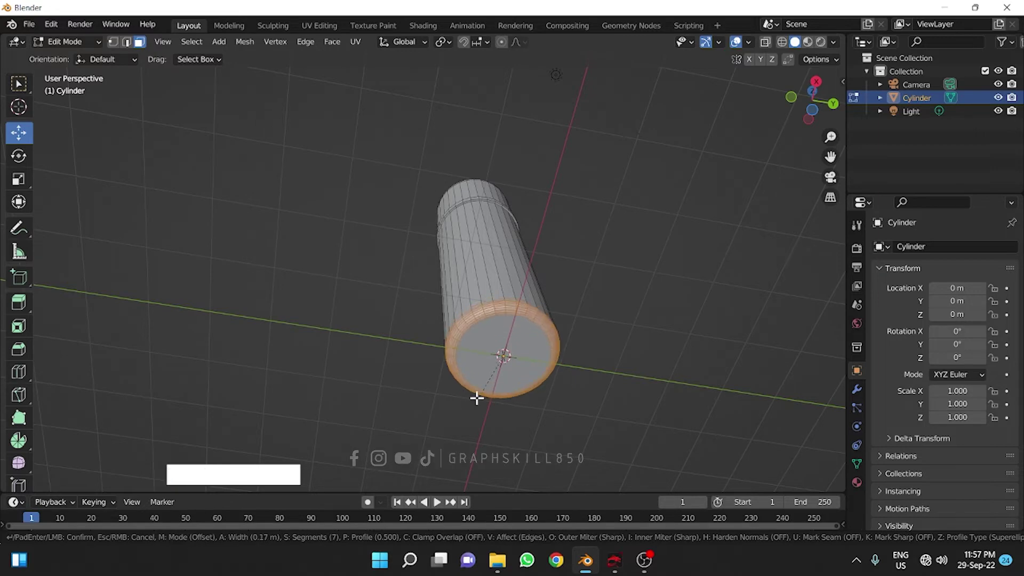
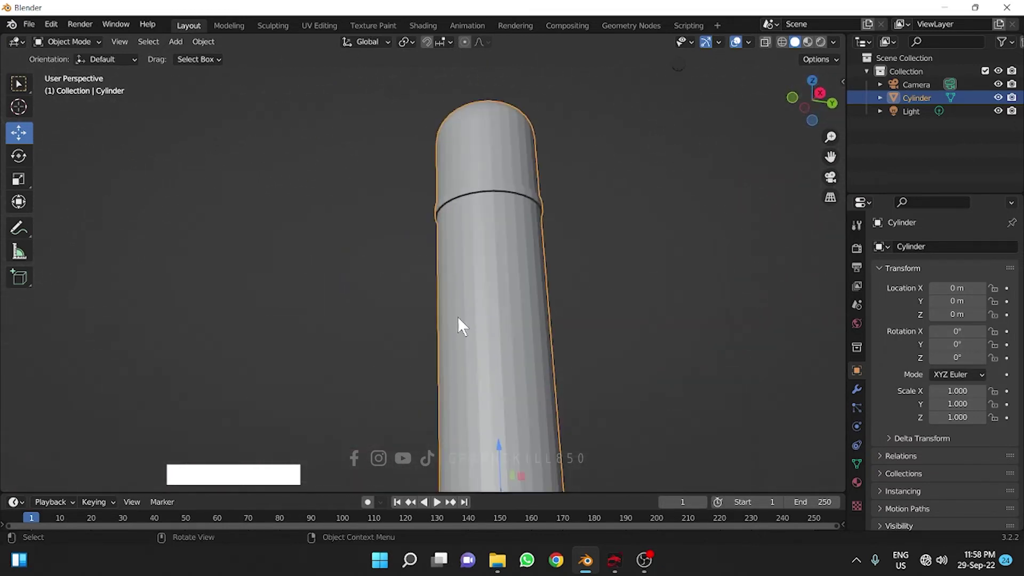
- View the bottle from the side and reopen its mesh in Edit Mode
{"action": "middle_click", "coordinate": [469, 416]}
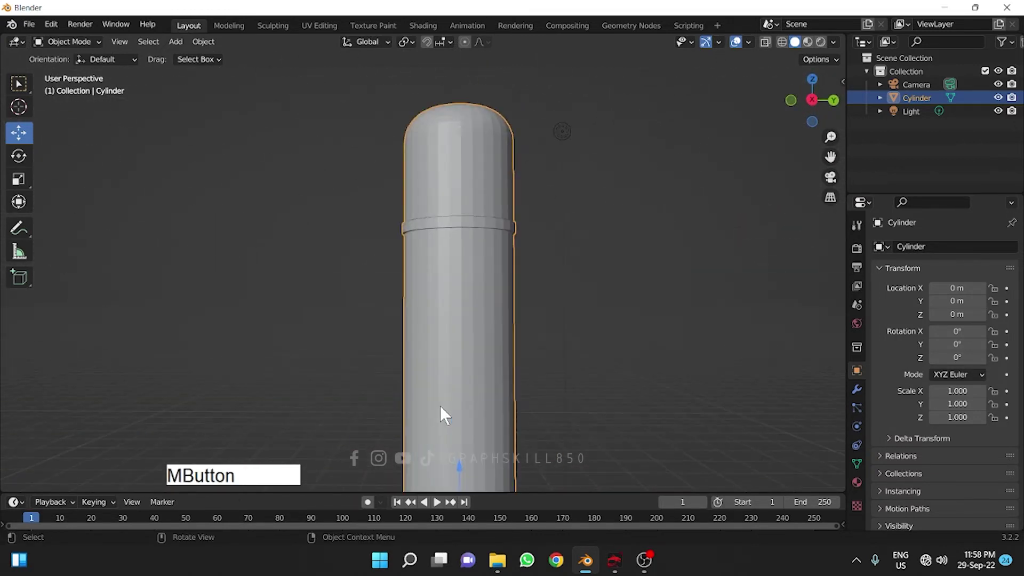
{"action": "key", "text": "Caps_Lock"}
{"action": "middle_click", "coordinate": [443, 395]}
{"action": "key", "text": "Tab"}
- Scale alternating edge loops on the top outward by about 1.03 into ridges
{"action": "left_click", "coordinate": [815, 102]}
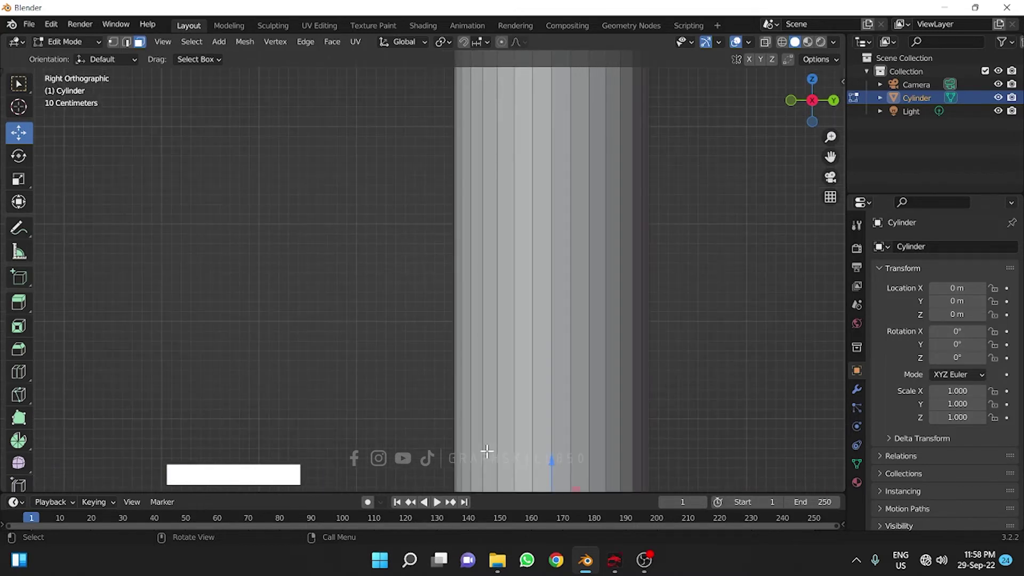
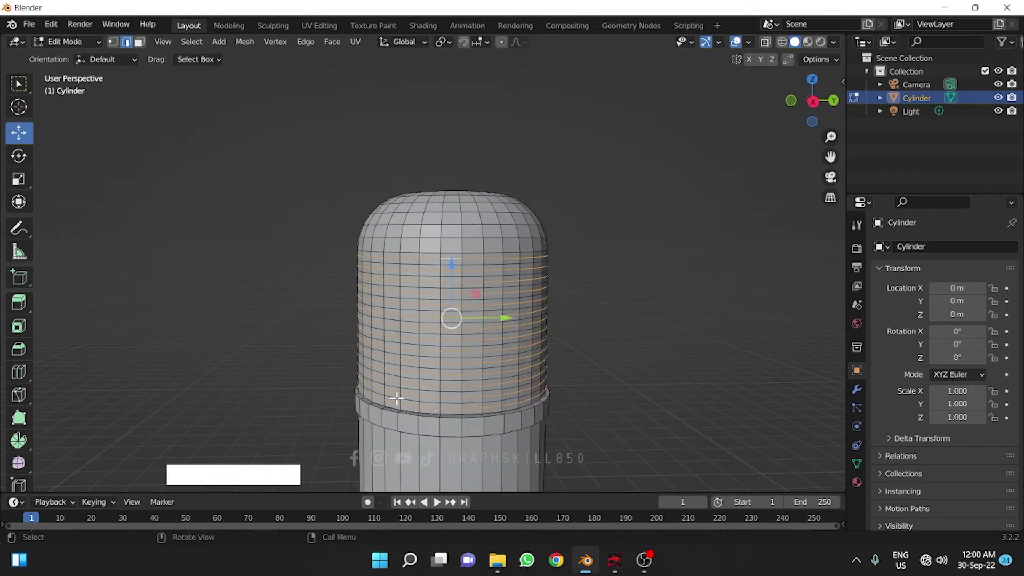
{"action": "key", "text": "s"}
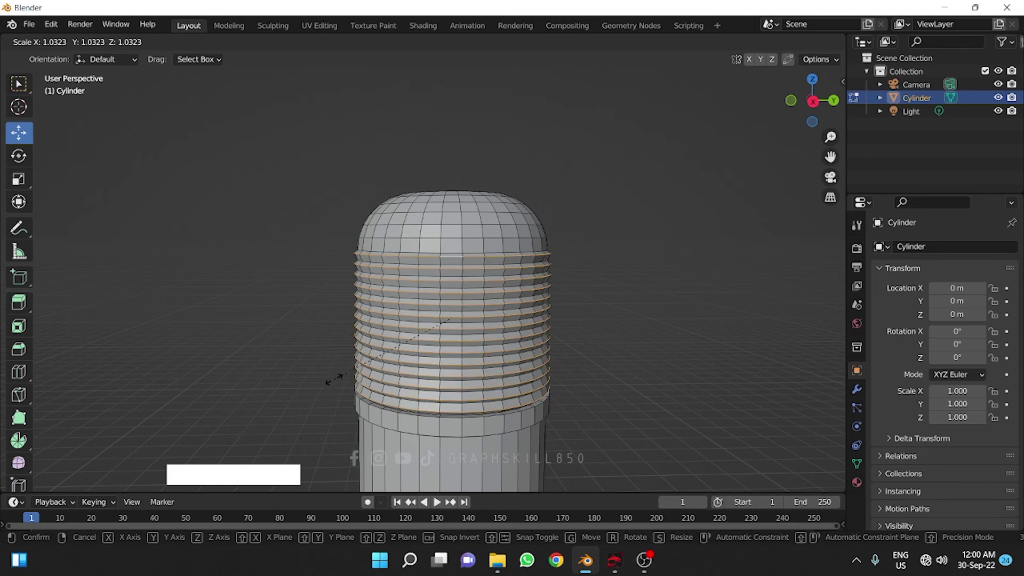
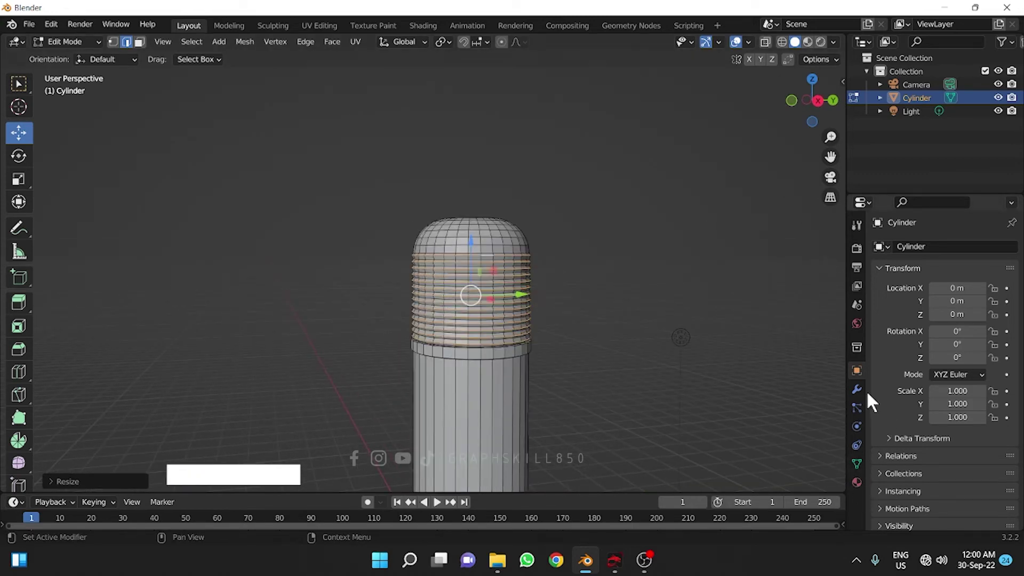
- Add a Subdivision Surface modifier to the bottle and return to Object Mode
{"action": "left_click", "coordinate": [864, 392]}
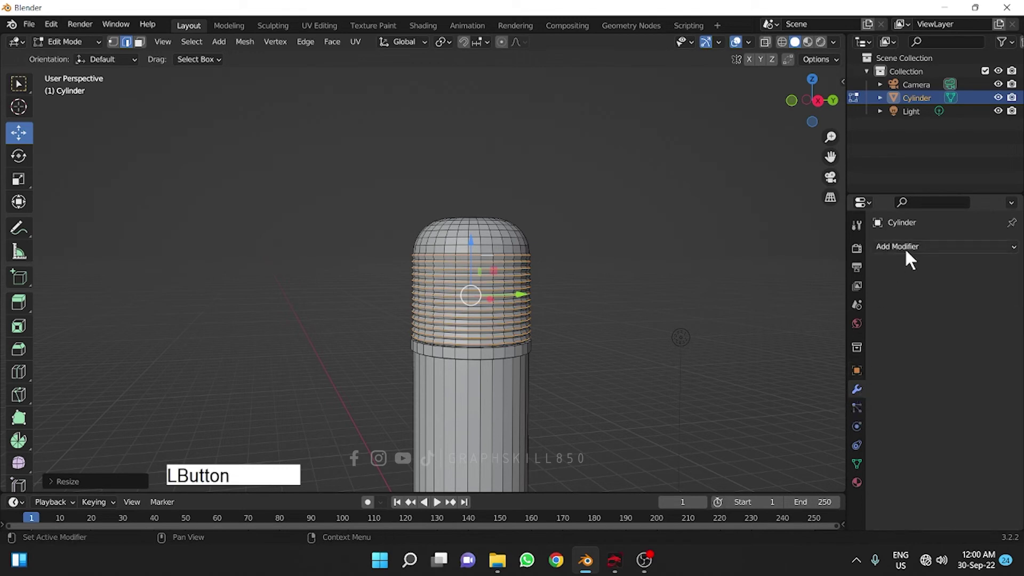
{"action": "left_click", "coordinate": [913, 254]}
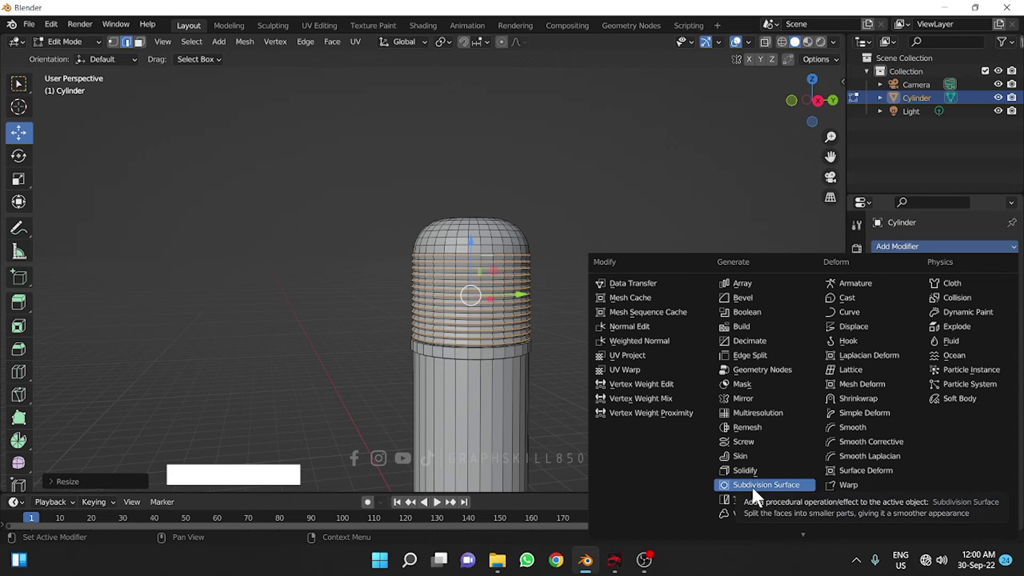
{"action": "left_click", "coordinate": [760, 497]}
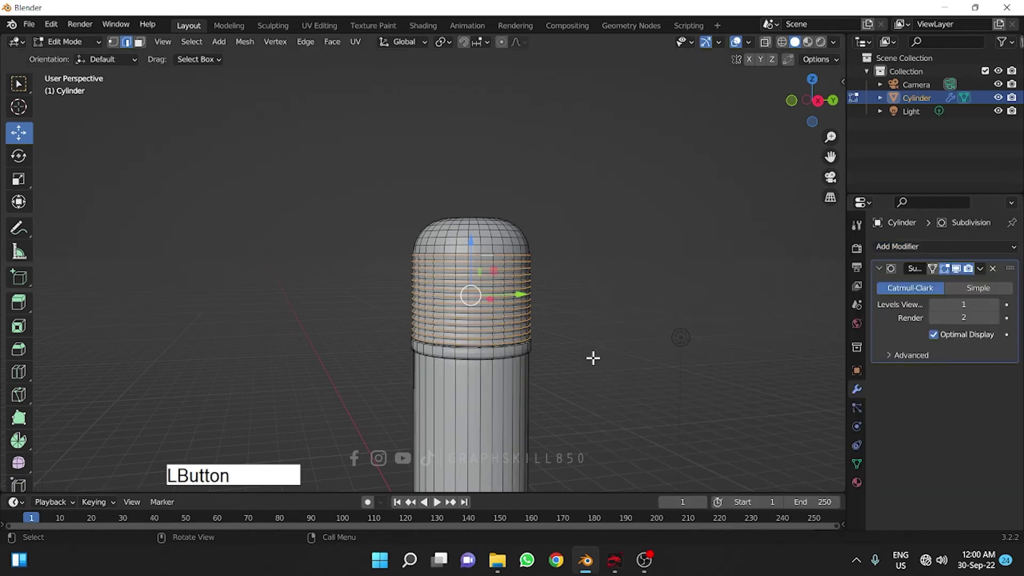
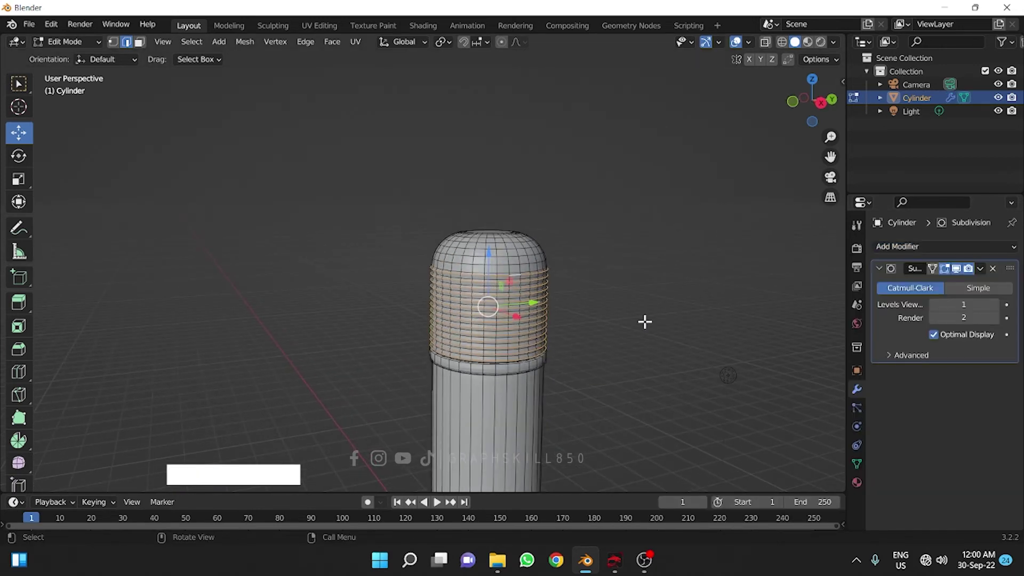
{"action": "key", "text": "Tab"}
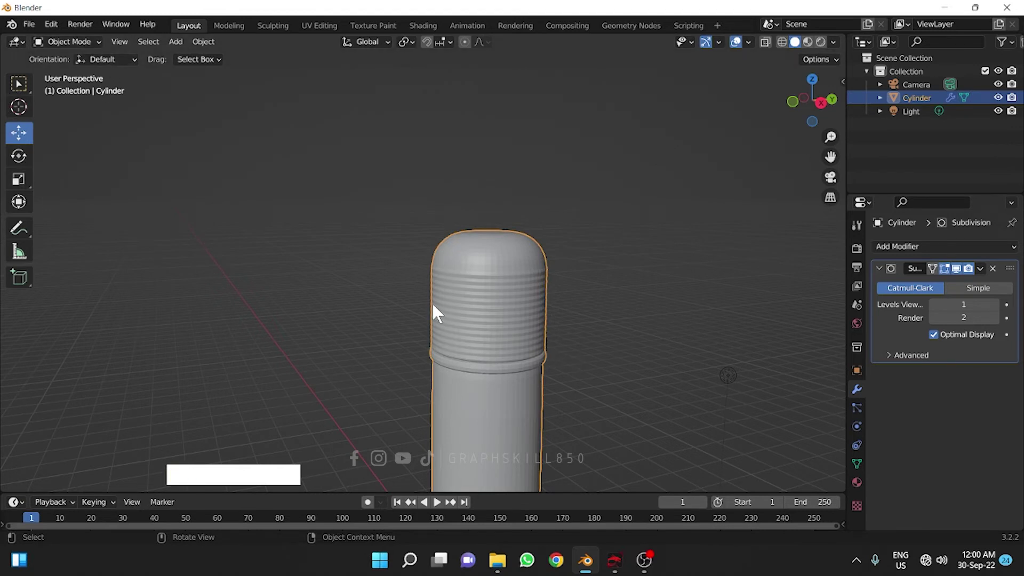
- Raise the Subdivision modifier's viewport level step by step to 5, checking the bottle from the side
{"action": "middle_click", "coordinate": [486, 350]}
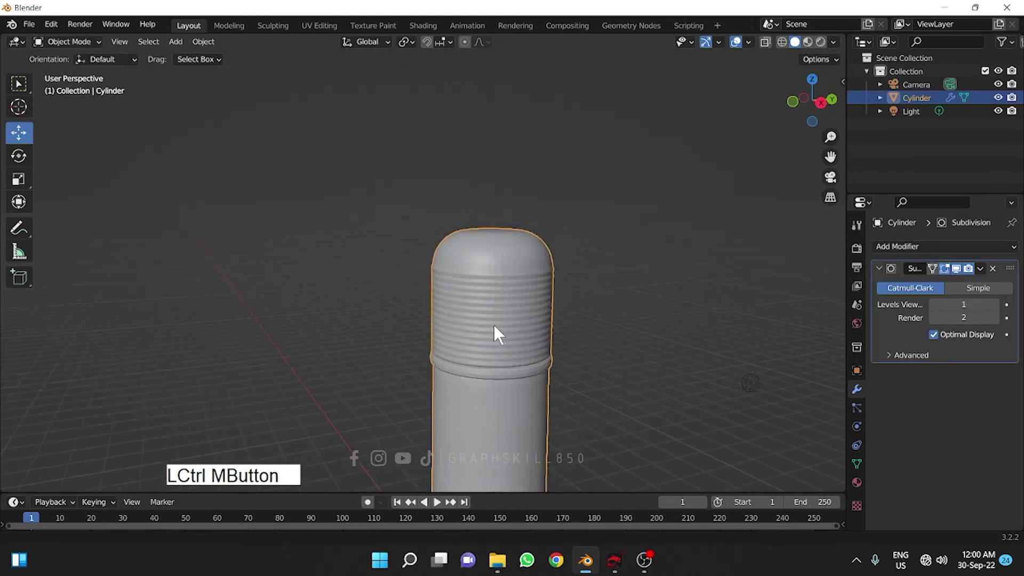
{"action": "middle_click", "coordinate": [494, 286]}
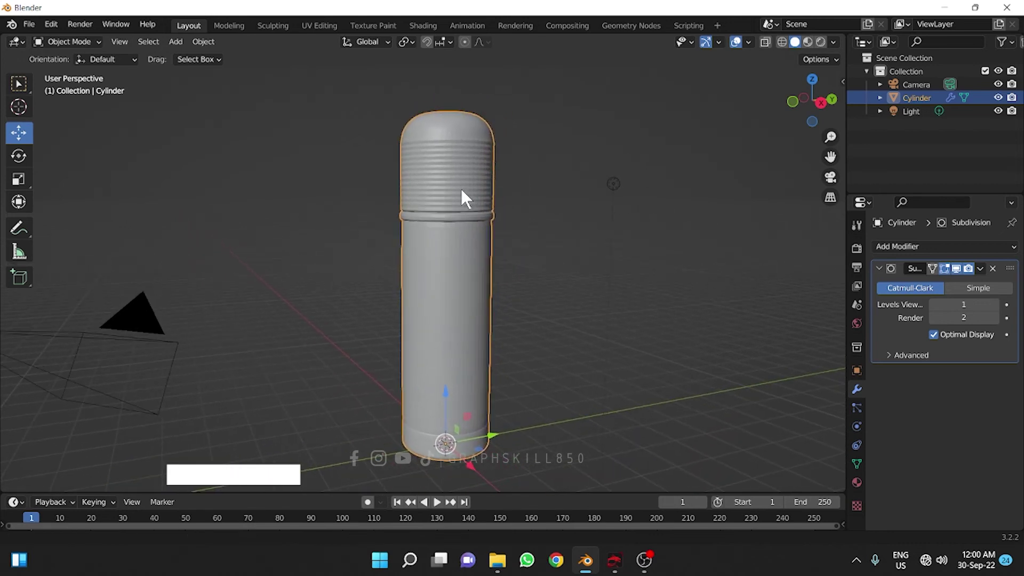
{"action": "left_click", "coordinate": [1002, 313]}
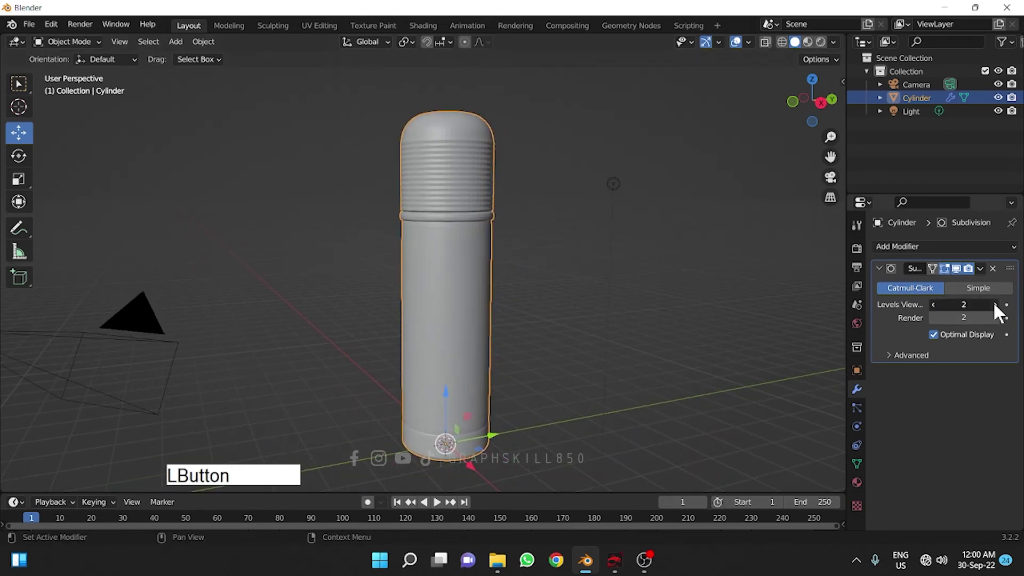
{"action": "left_click", "coordinate": [456, 248]}
{"action": "key", "text": "Tab"}
{"action": "left_click", "coordinate": [957, 271]}
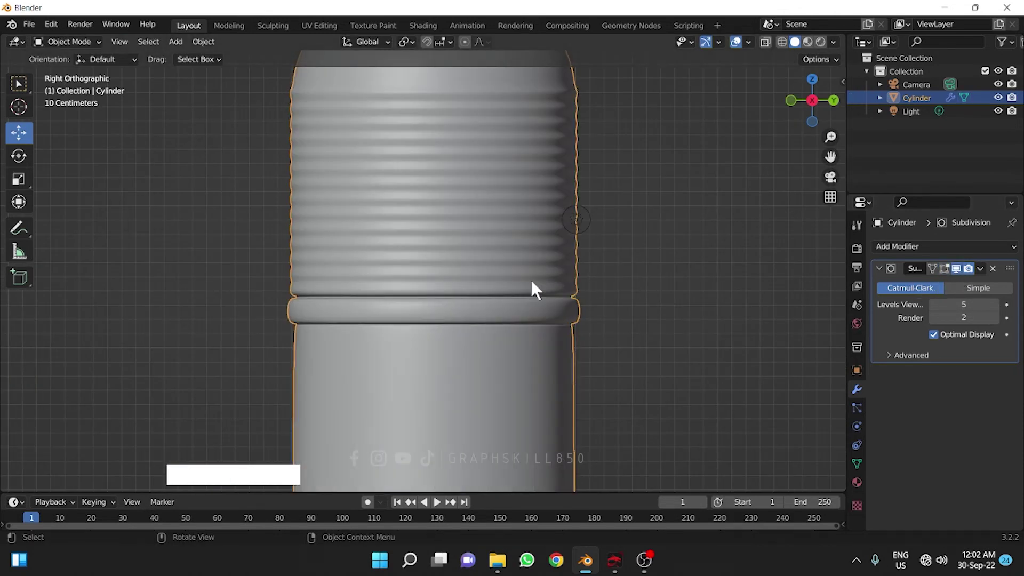
{"action": "middle_click", "coordinate": [518, 293]}
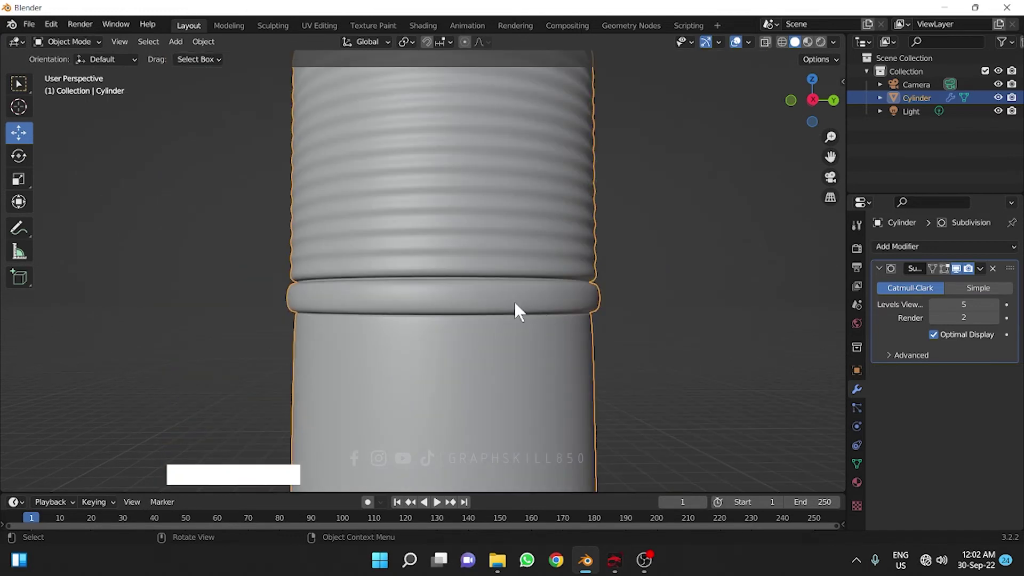
- Enter Edit Mode and orbit around the bottle to inspect the smoothed ridges
{"action": "key", "text": "Tab"}
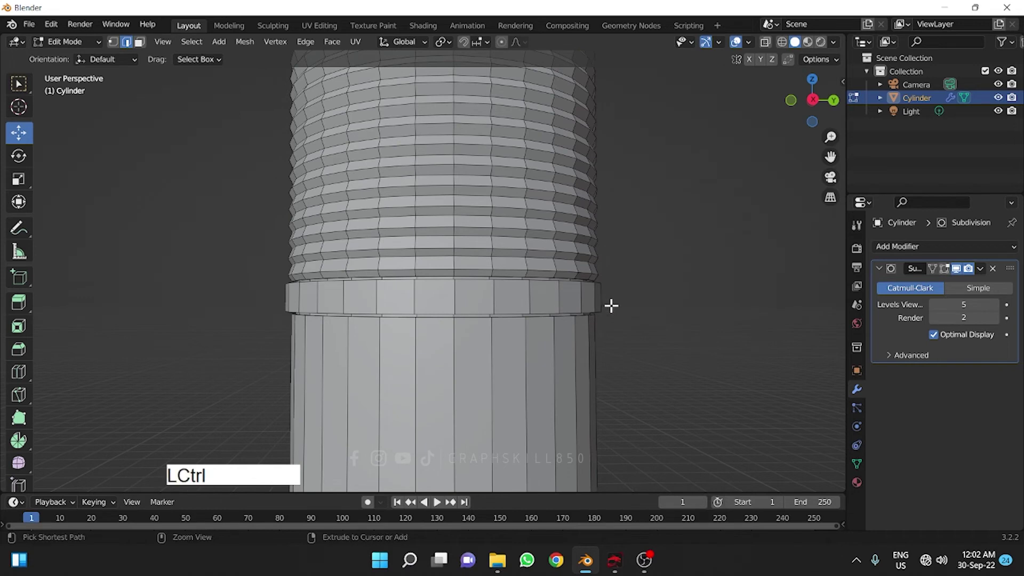
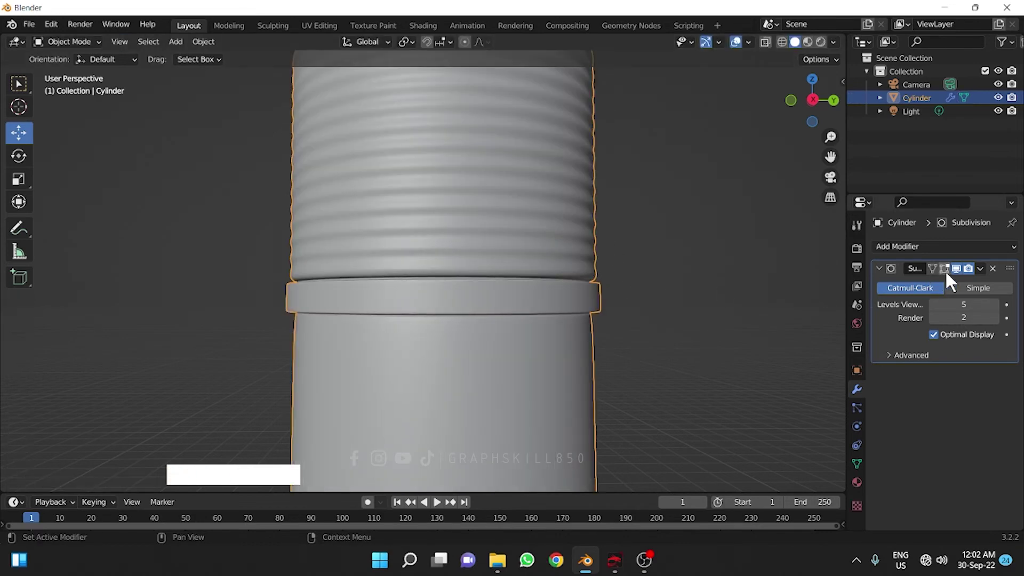
{"action": "middle_click", "coordinate": [474, 329]}
{"action": "middle_click", "coordinate": [418, 336]}
{"action": "middle_click", "coordinate": [425, 377]}
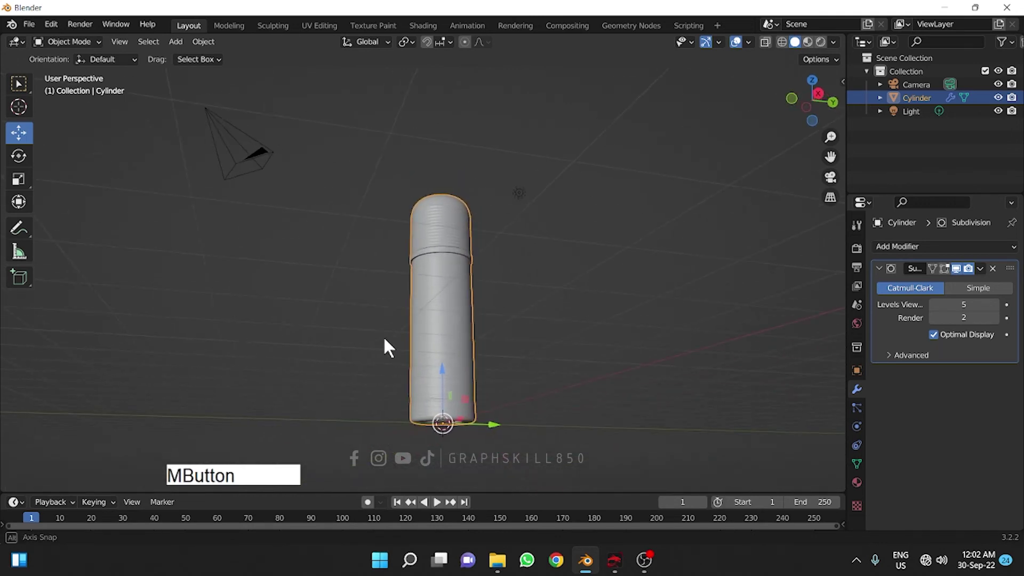
{"action": "middle_click", "coordinate": [418, 385]}
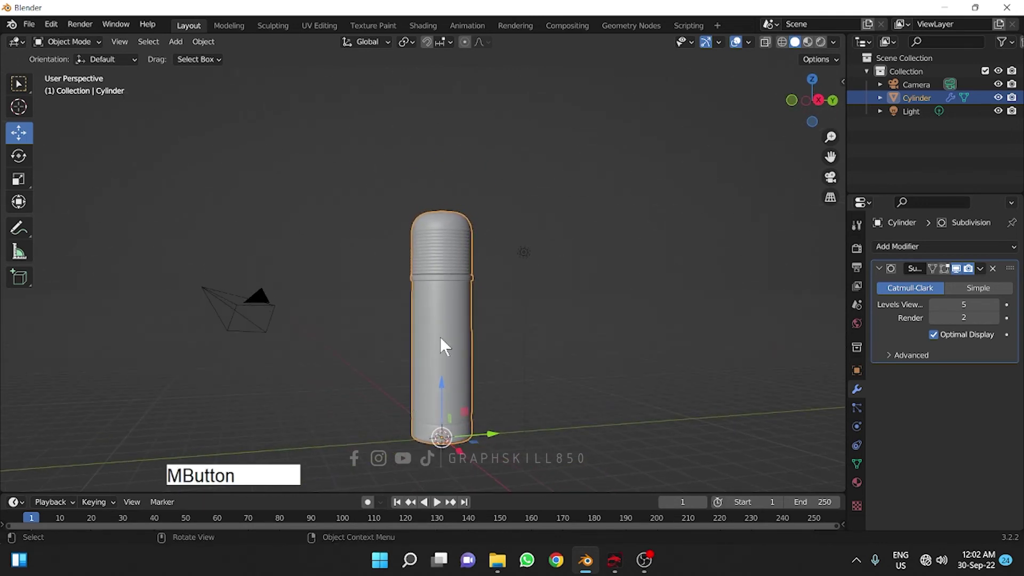
{"action": "right_click", "coordinate": [443, 326]}
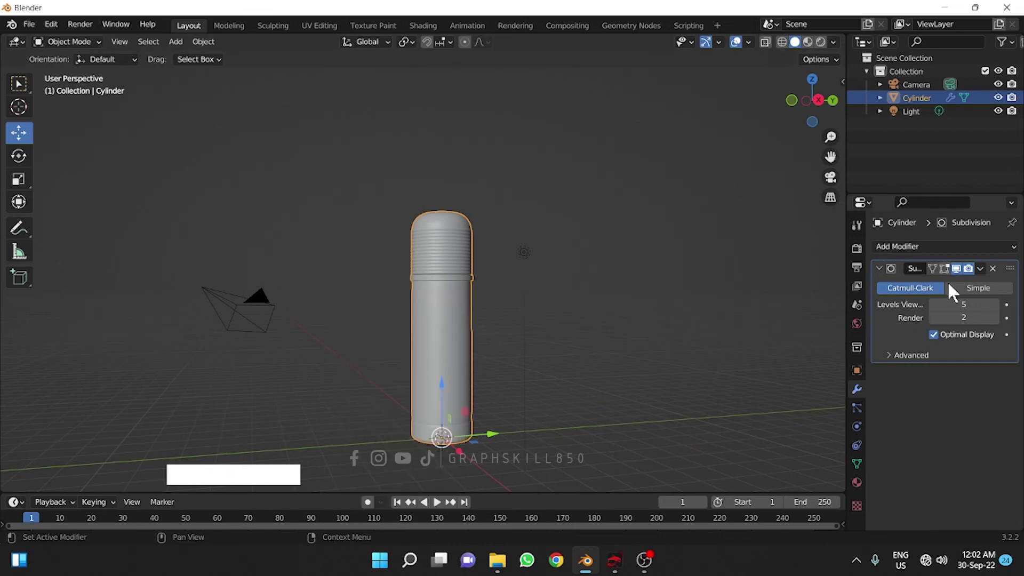
{"action": "middle_click", "coordinate": [446, 331]}
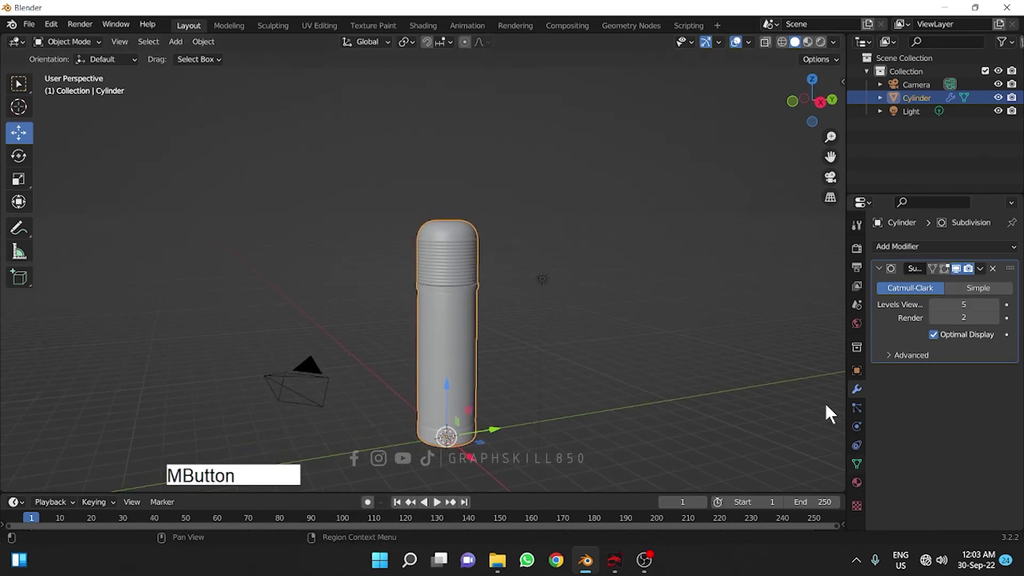
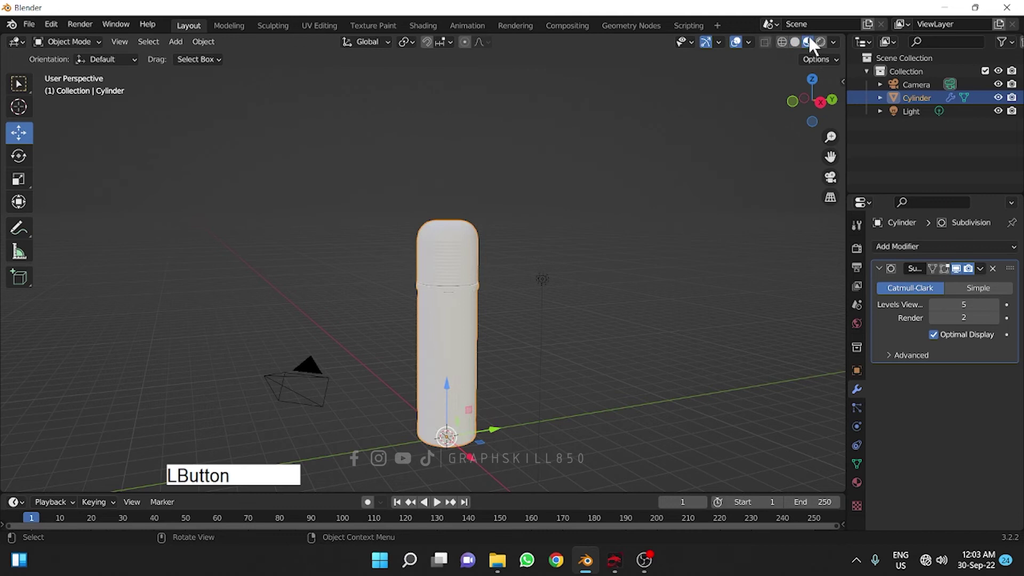
- Create a new purple material for the bottle with metallic 0.780 and roughness about 0.317
{"action": "left_click", "coordinate": [853, 483]}
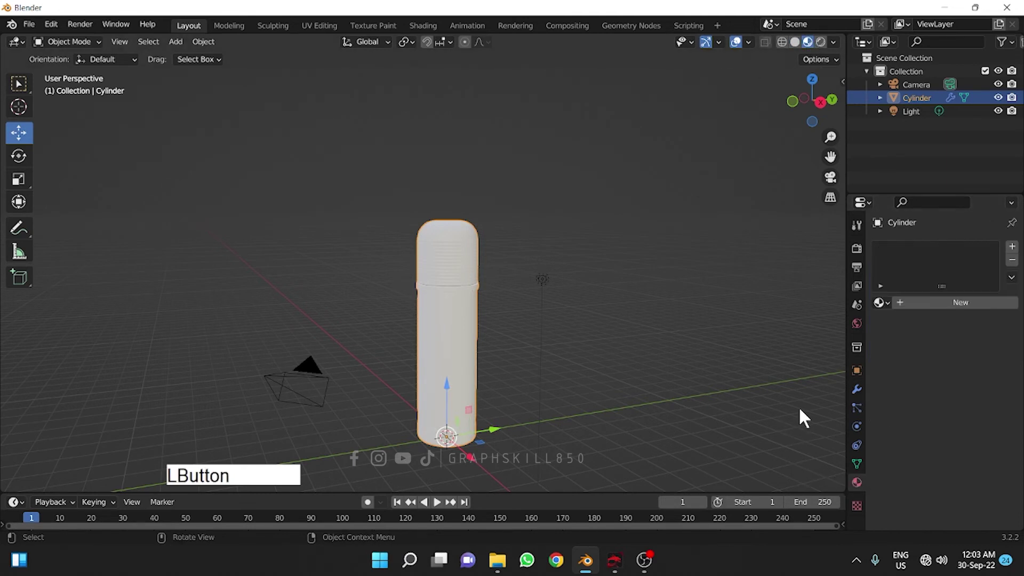
{"action": "left_click", "coordinate": [970, 317]}
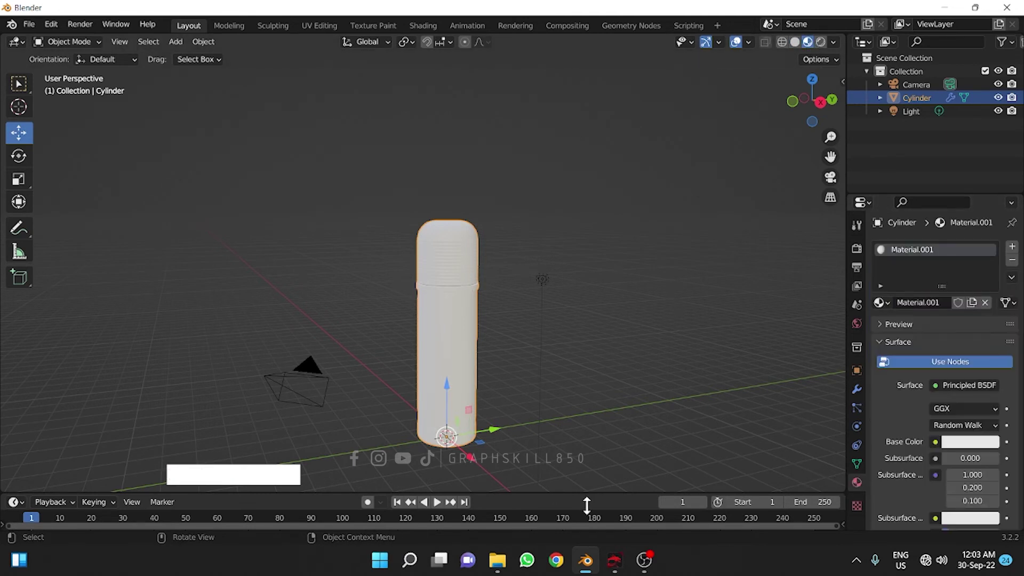
{"action": "left_click", "coordinate": [960, 449]}
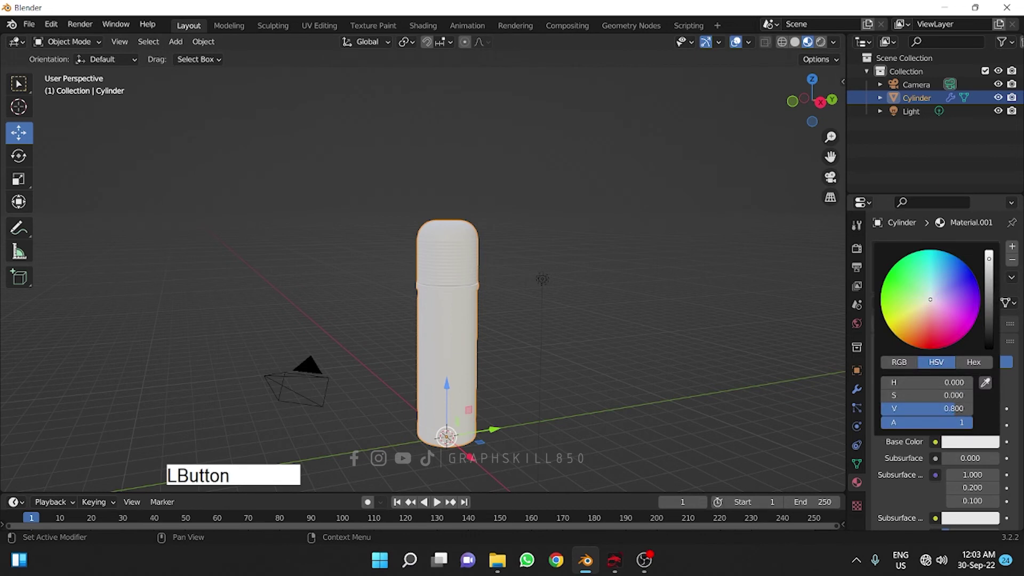
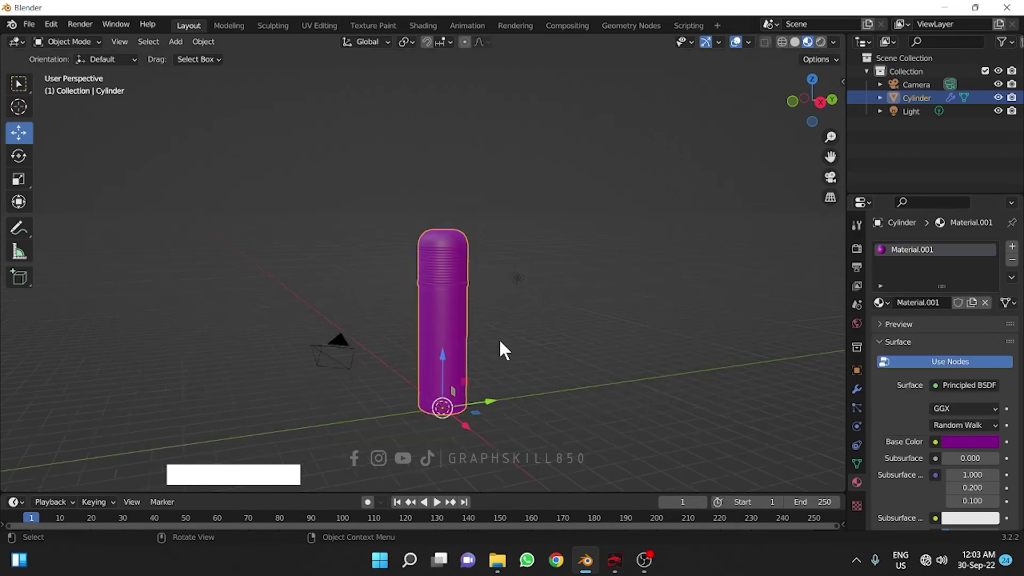
{"action": "middle_click", "coordinate": [473, 353]}
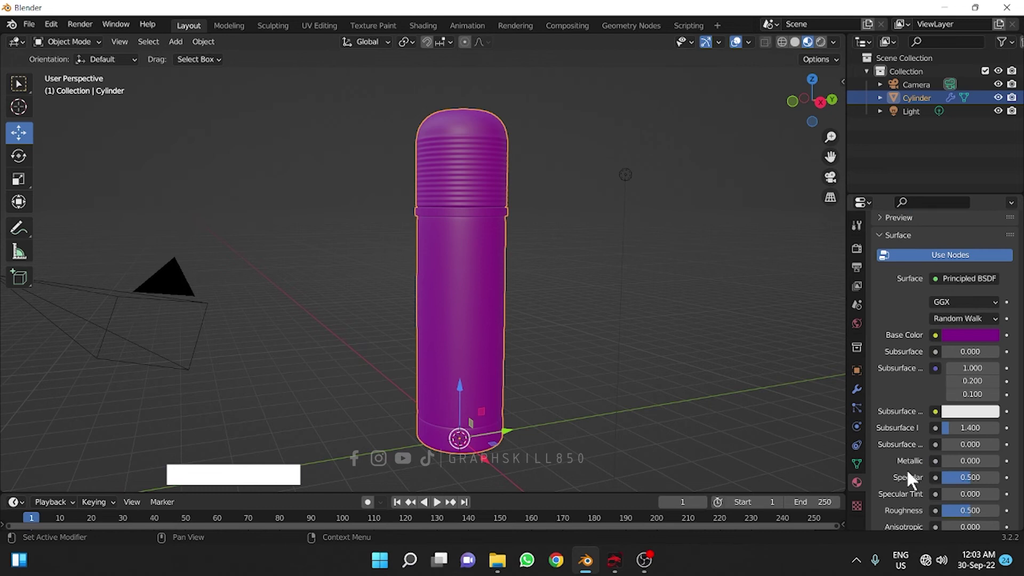
{"action": "left_click", "coordinate": [953, 465]}
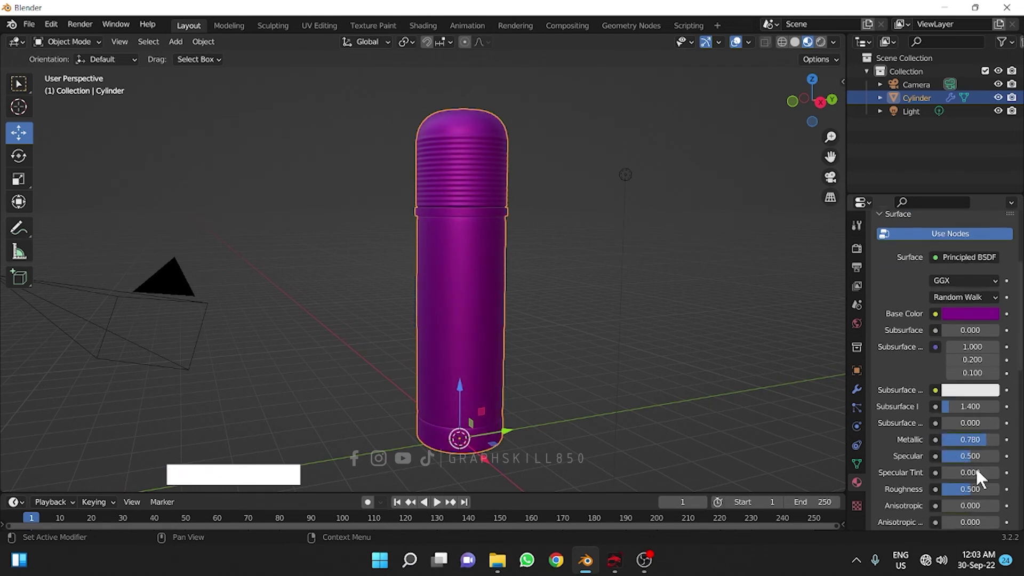
{"action": "left_click", "coordinate": [972, 434]}
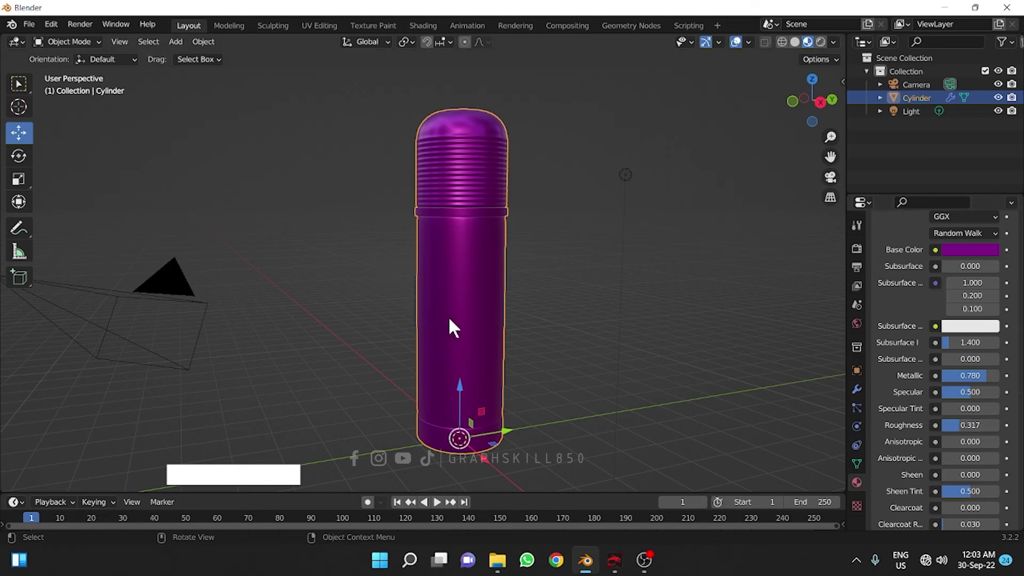
{"action": "middle_click", "coordinate": [463, 286]}
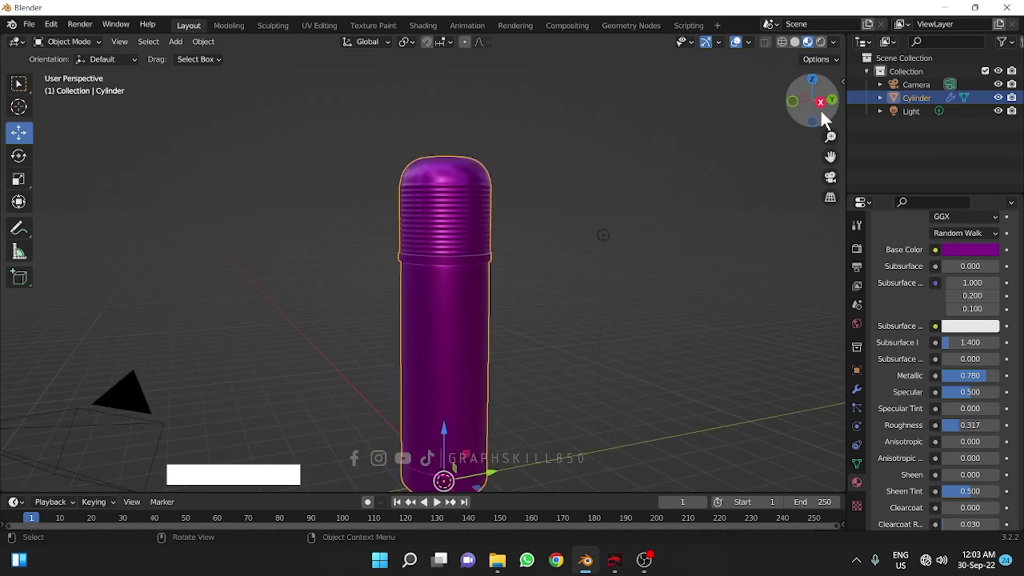
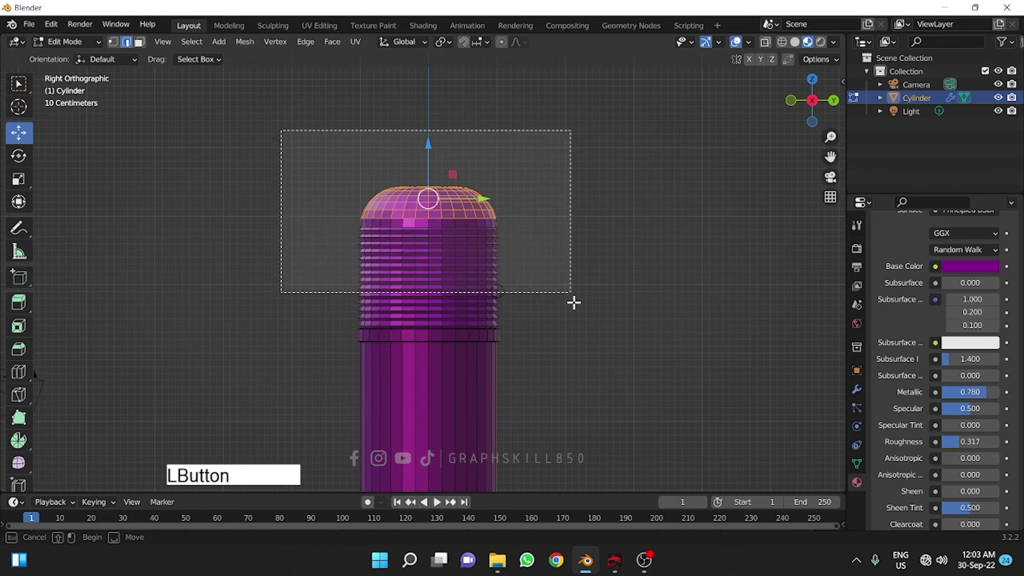
- Select all faces of the bottle's ridged top section
{"action": "left_click", "coordinate": [770, 52]}
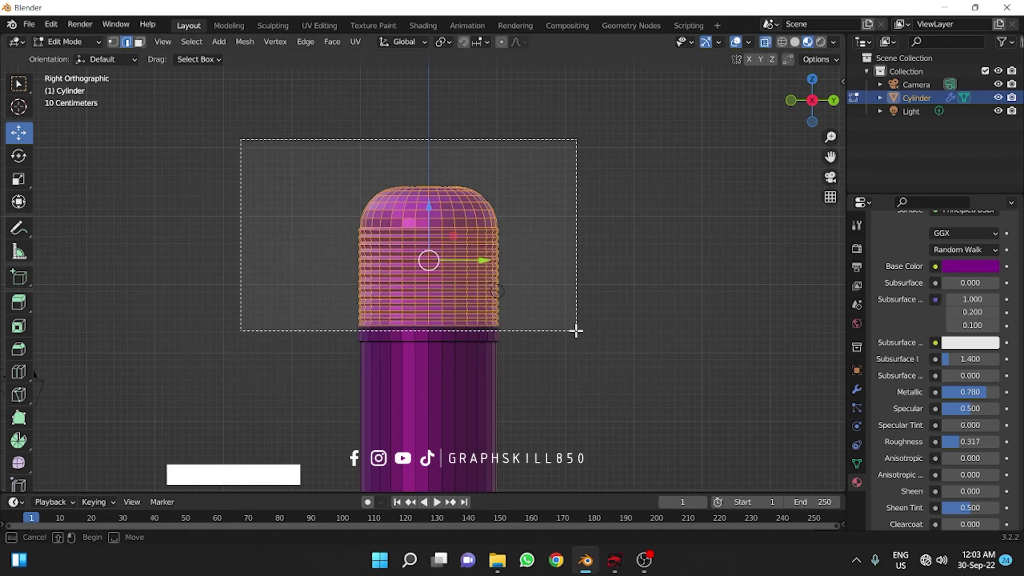
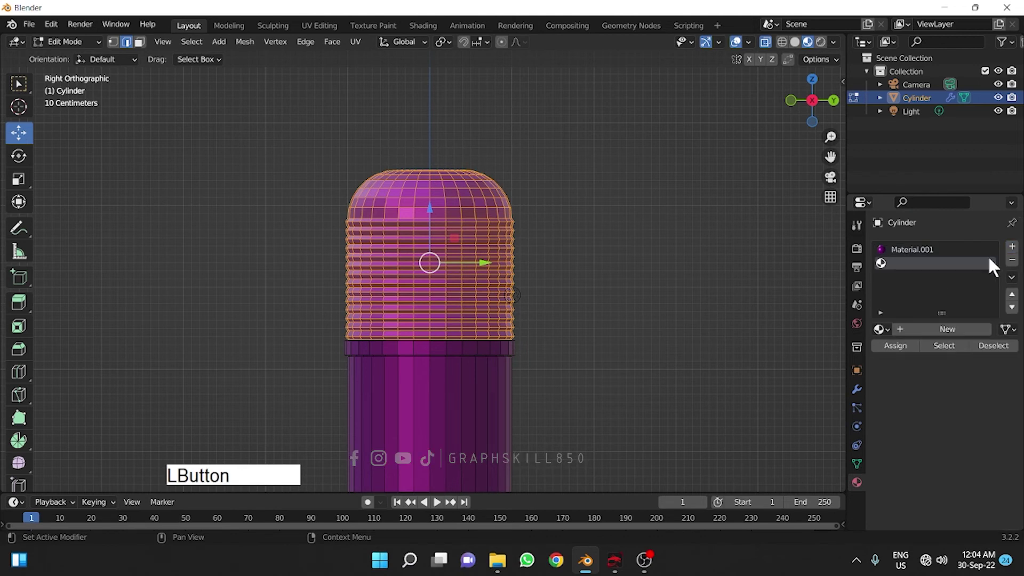
- Assign a new material to the top with metallic 1.0 and roughness near 0.096, then return to Object Mode
{"action": "left_click", "coordinate": [942, 334]}
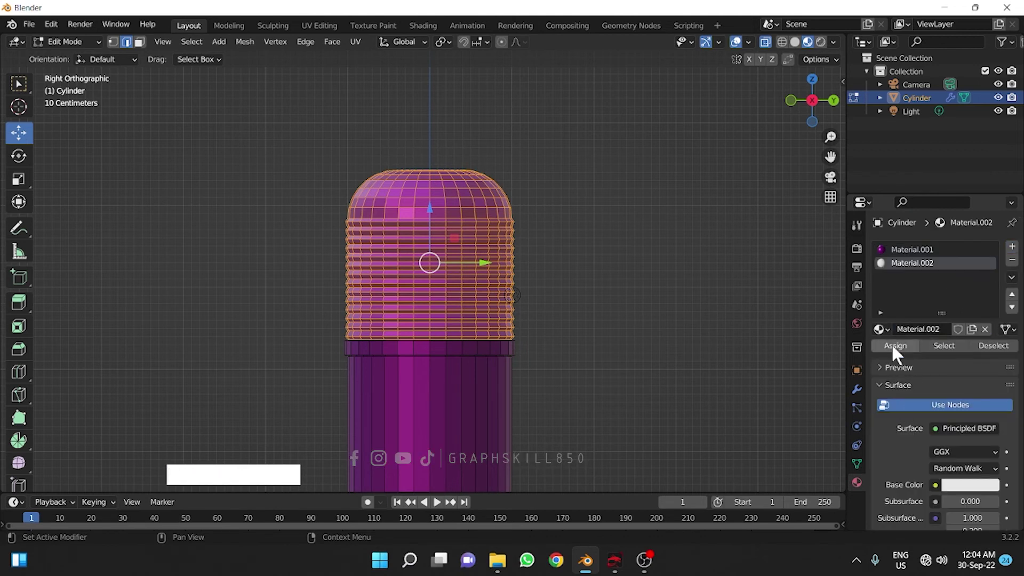
{"action": "left_click", "coordinate": [900, 355]}
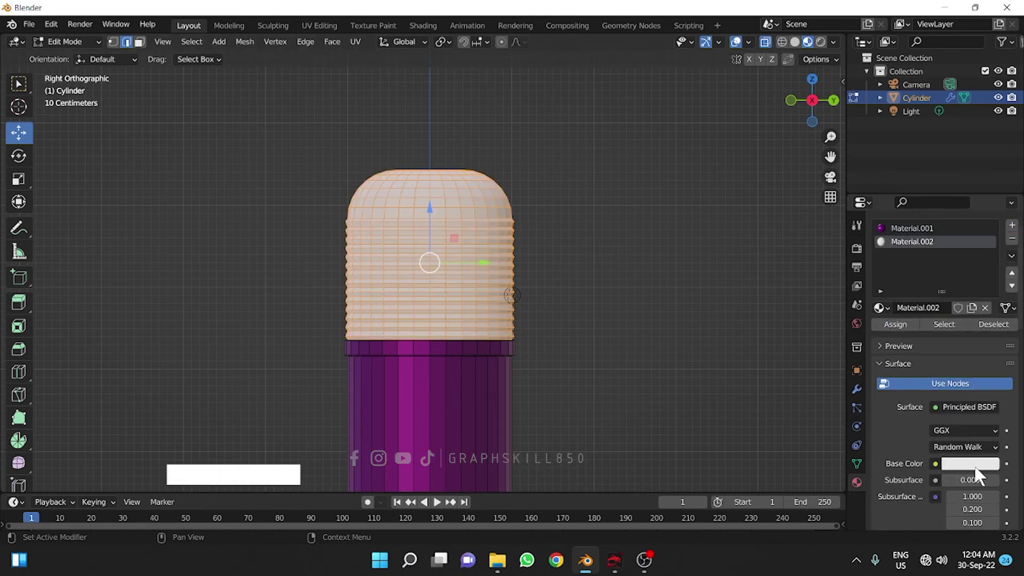
{"action": "left_click", "coordinate": [983, 476]}
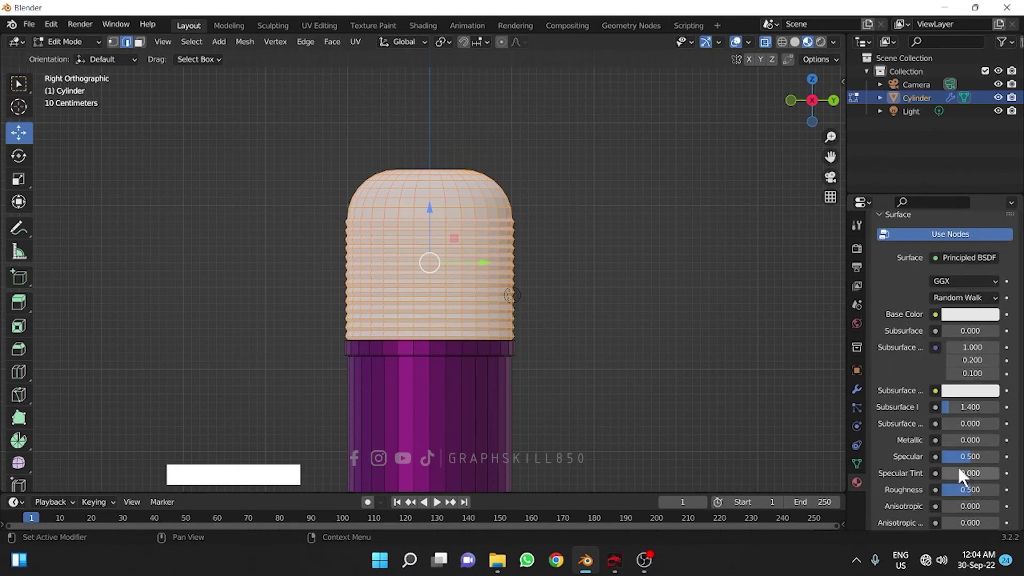
{"action": "left_click", "coordinate": [956, 446]}
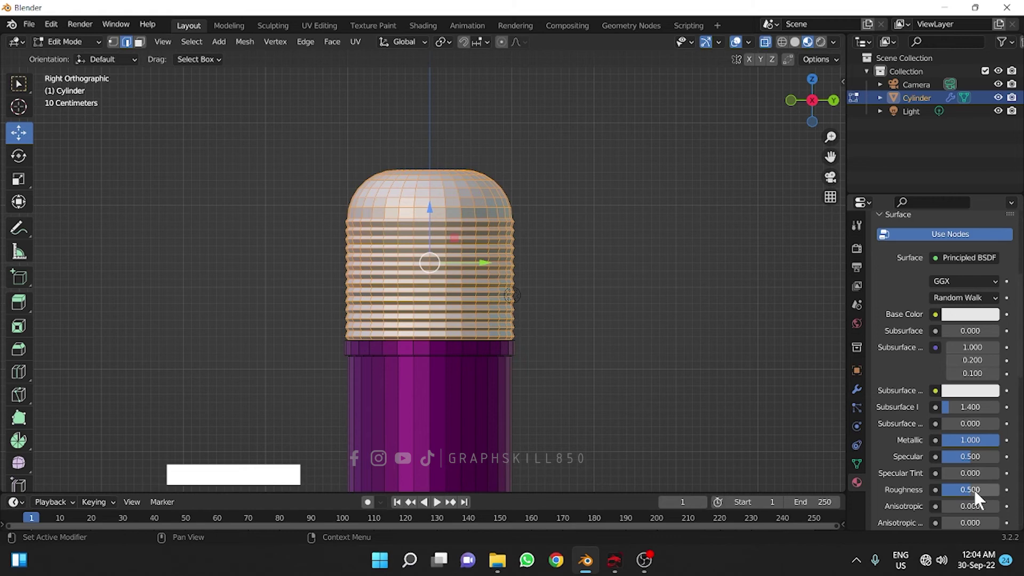
{"action": "left_click", "coordinate": [973, 494]}
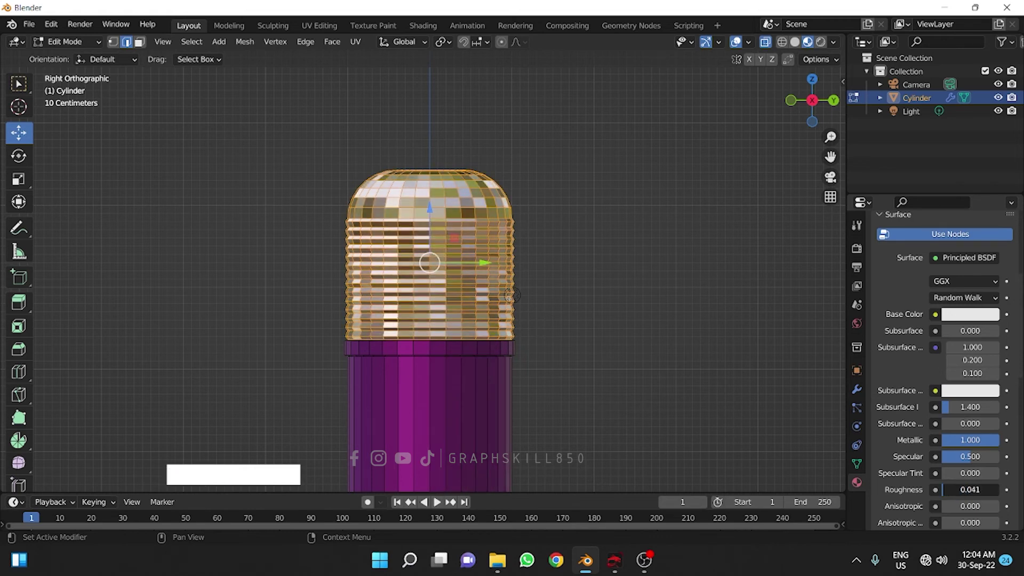
{"action": "key", "text": "Tab"}
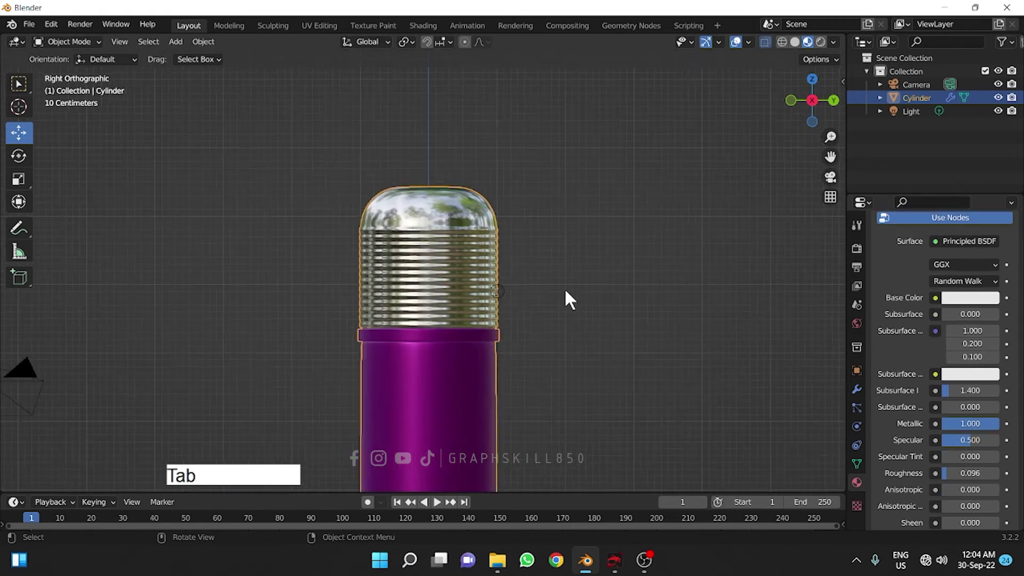
- Raise the chrome top material's roughness to 0.243 and orbit down toward the base
{"action": "middle_click", "coordinate": [525, 347]}
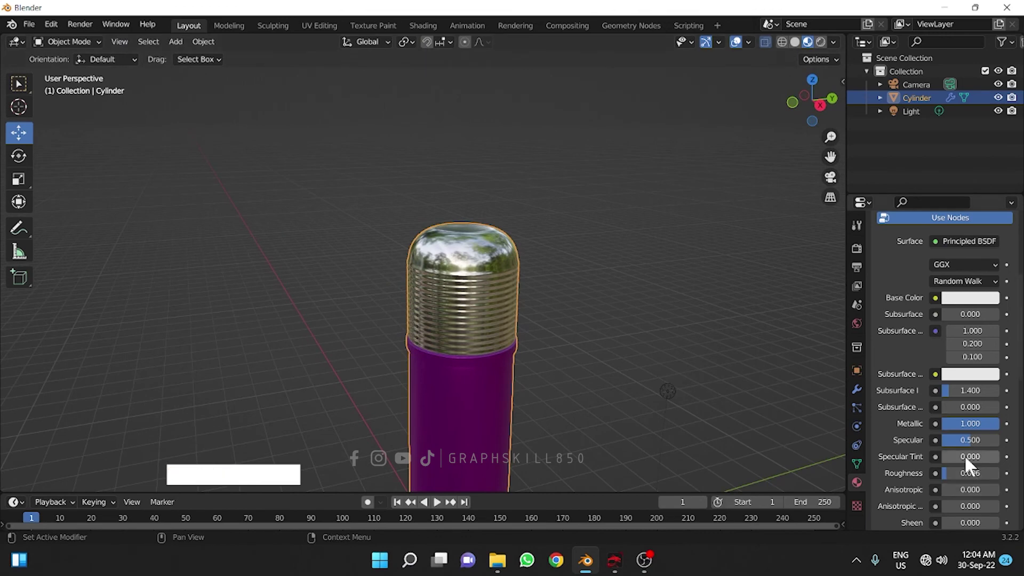
{"action": "left_click", "coordinate": [952, 476]}
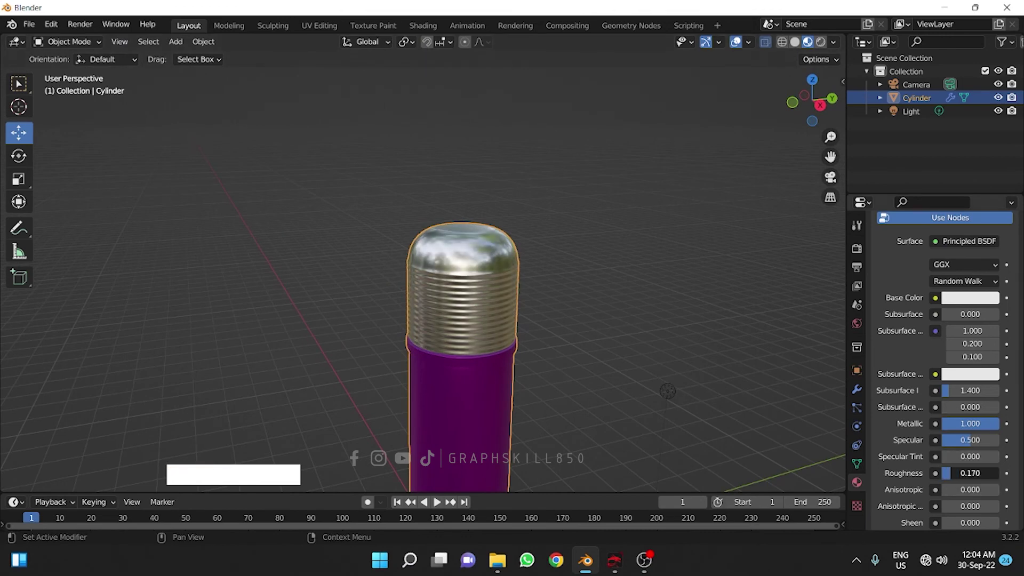
{"action": "middle_click", "coordinate": [529, 371]}
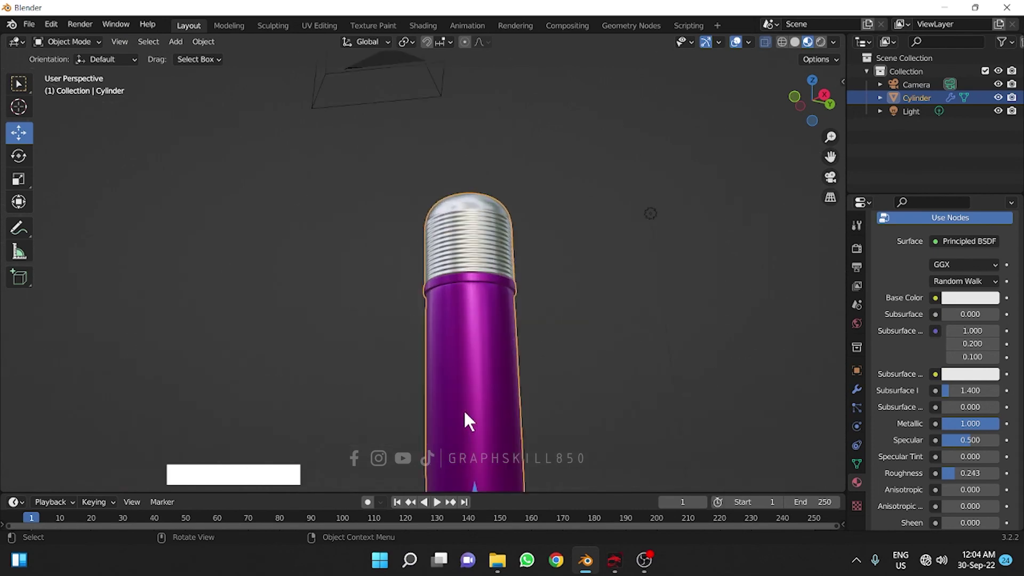
{"action": "middle_click", "coordinate": [452, 371]}
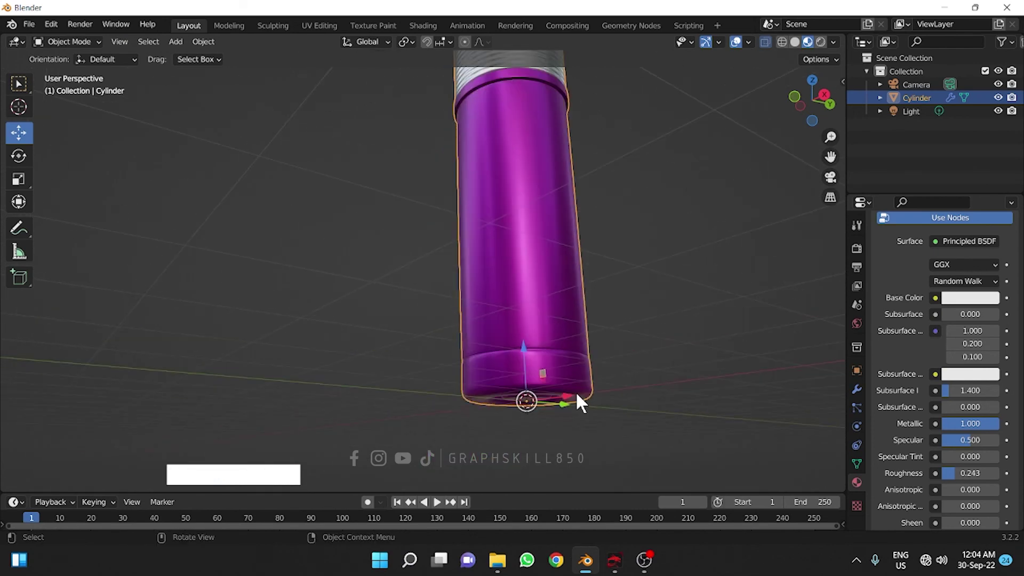
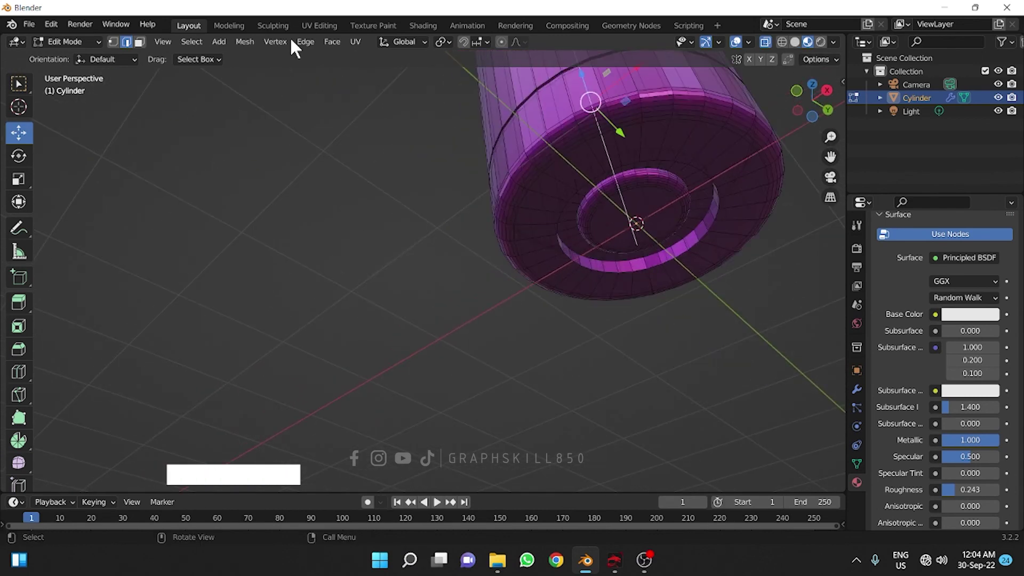
- Select the base faces, assign Material.002 chrome to them and return to Object Mode
{"action": "left_click", "coordinate": [148, 43]}
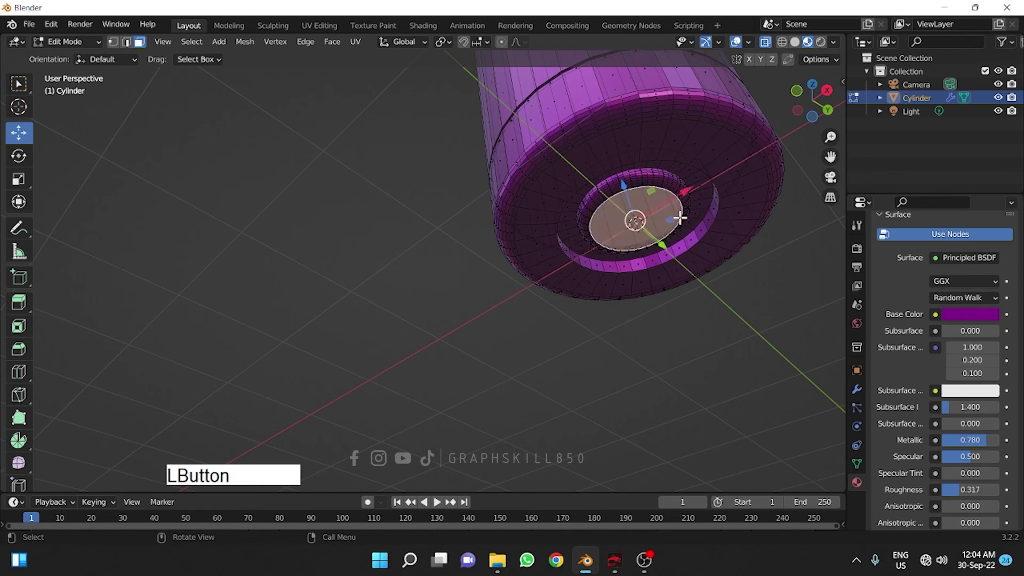
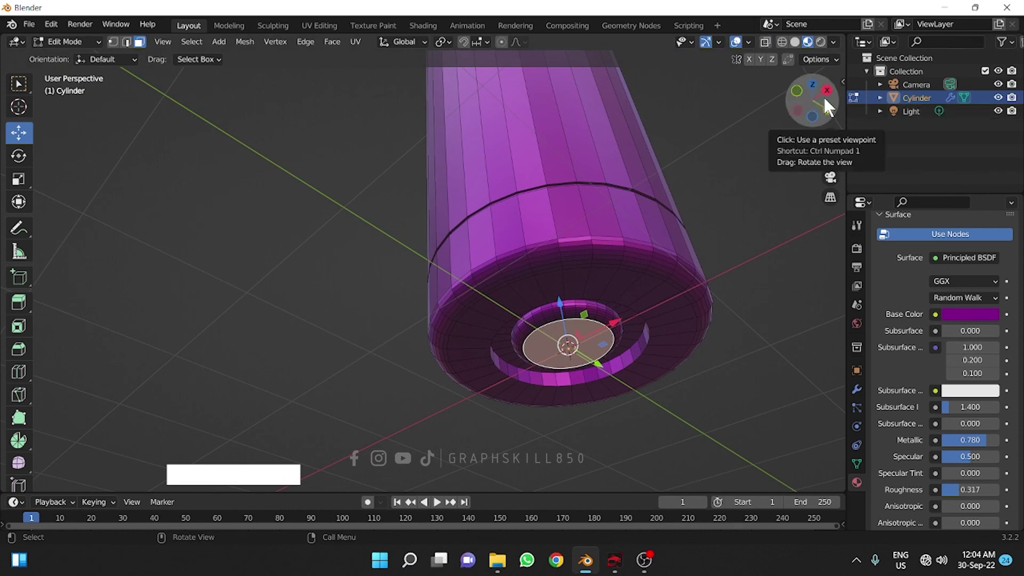
{"action": "left_click", "coordinate": [832, 100]}
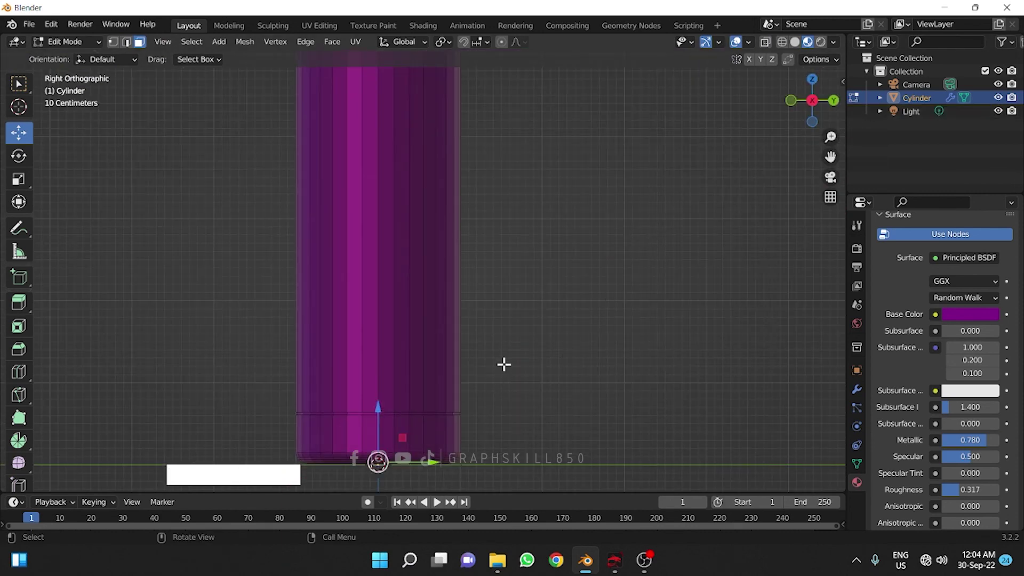
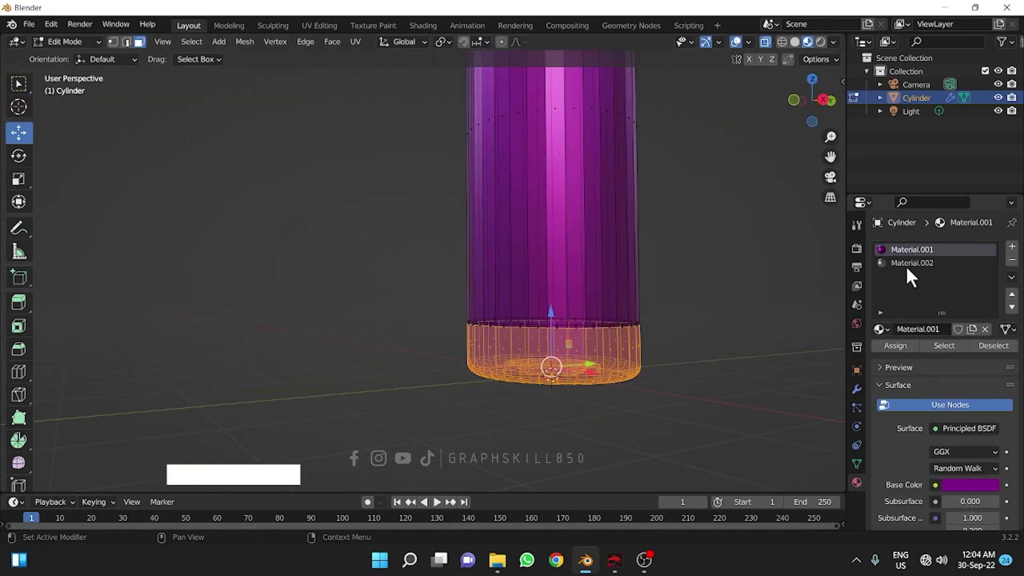
{"action": "left_click", "coordinate": [914, 278]}
{"action": "left_click", "coordinate": [898, 358]}
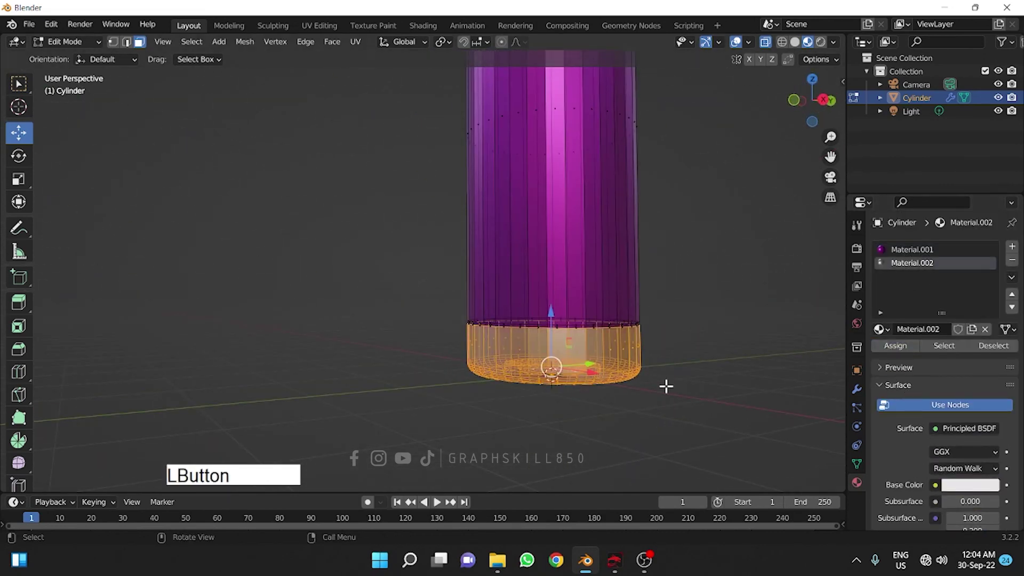
{"action": "key", "text": "Tab"}
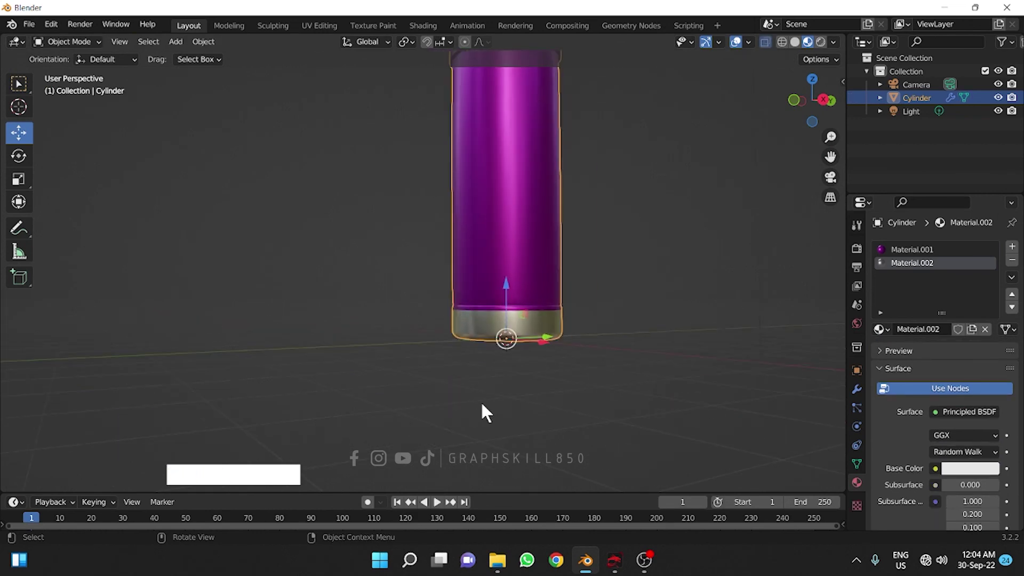
{"action": "middle_click", "coordinate": [493, 419]}
{"action": "middle_click", "coordinate": [480, 404]}
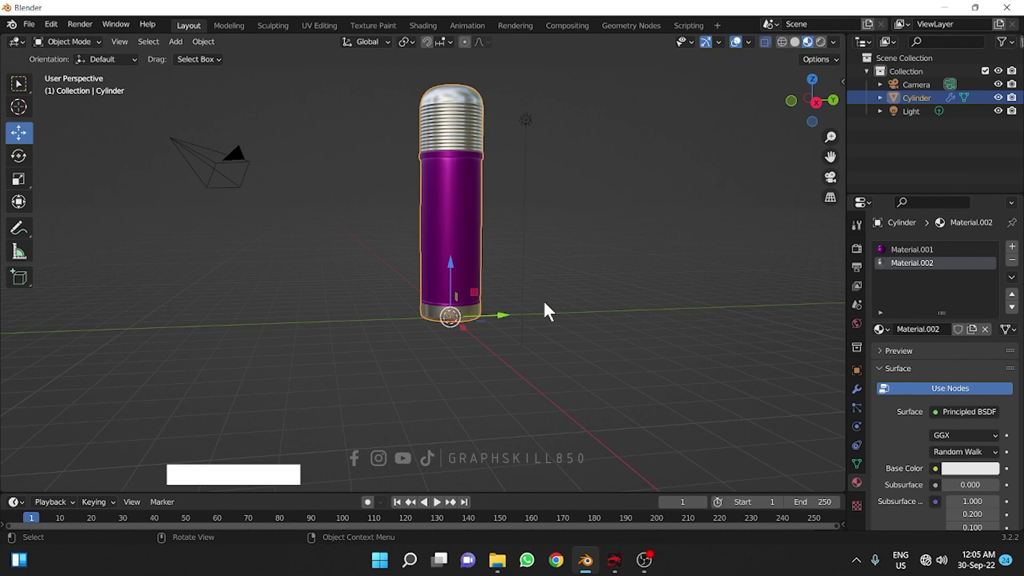
{"action": "middle_click", "coordinate": [471, 195]}
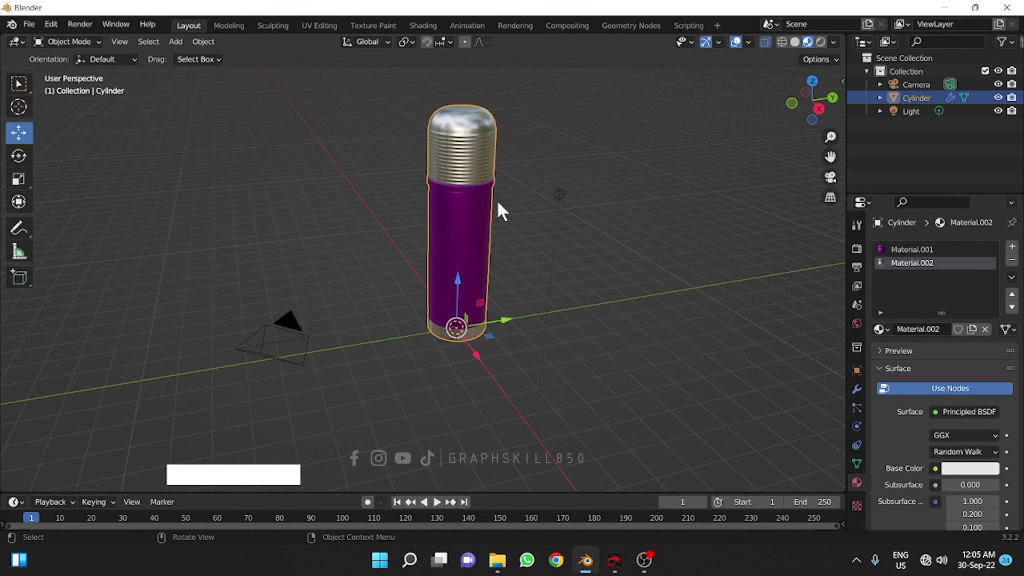
{"action": "middle_click", "coordinate": [559, 276]}
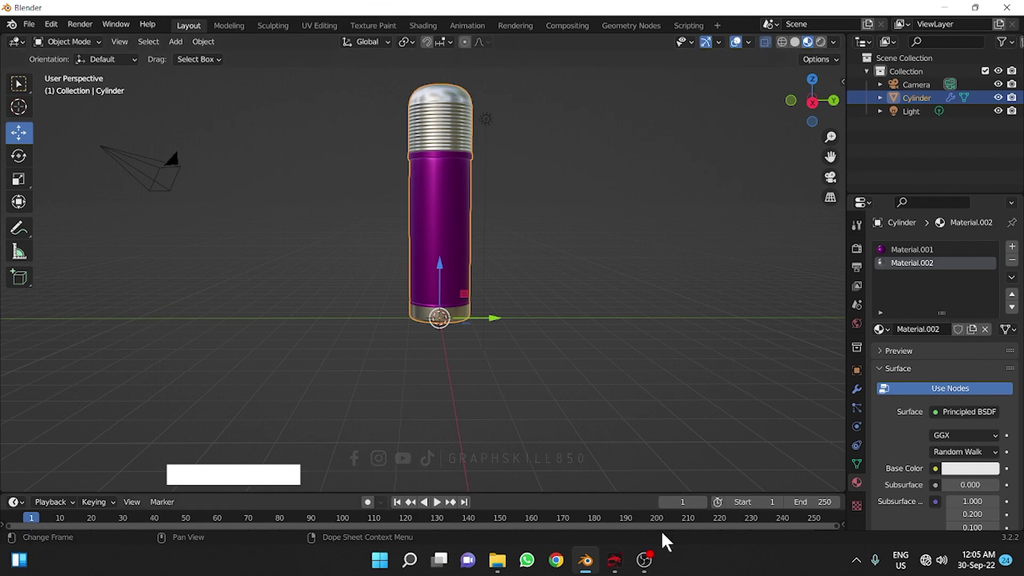
{"action": "left_click", "coordinate": [657, 562]}
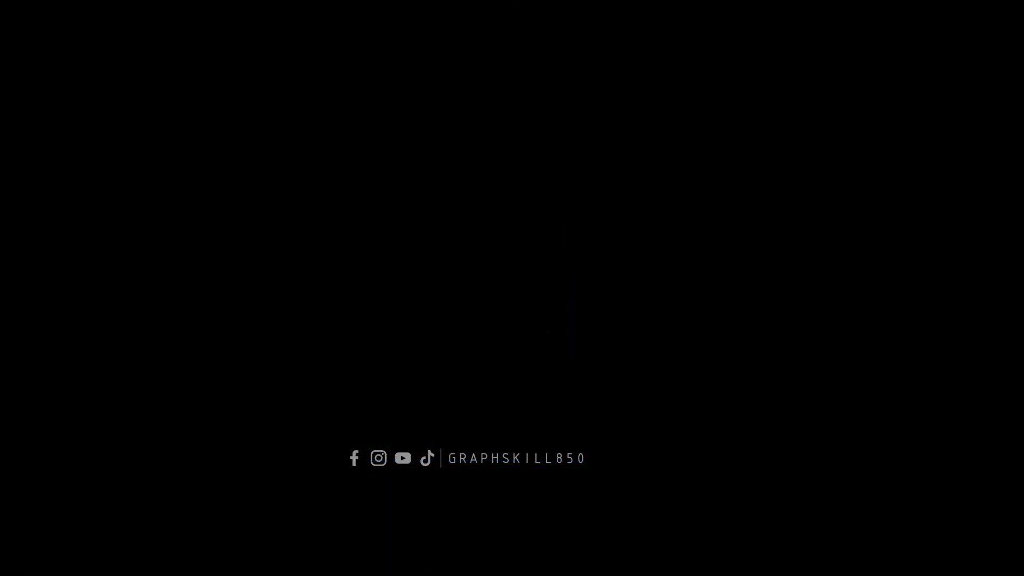